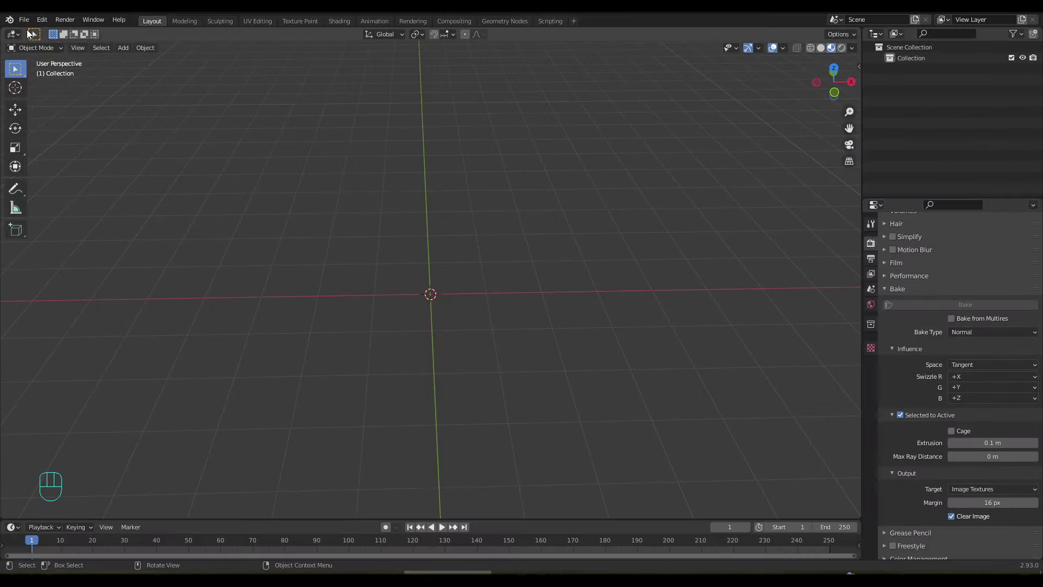
# Import the exported terrain model so Mesher_root appears in the scene collection
pyautogui.moveTo(29, 20); pyautogui.dragTo(169, 248)
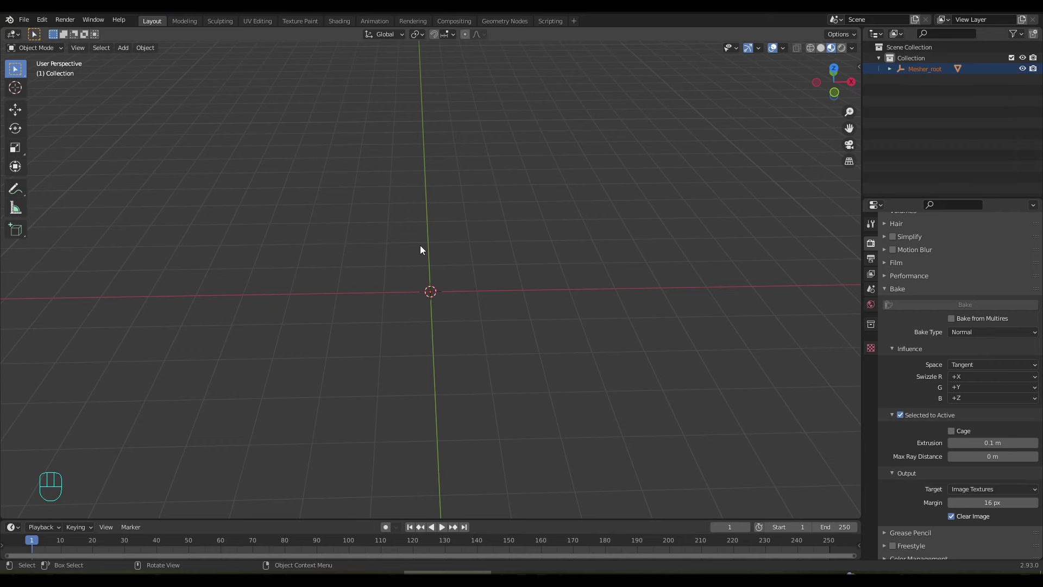
# Frame the imported terrain and clear Mesher_root as the Mesher mesh's parent
pyautogui.press('KP_Decimal')
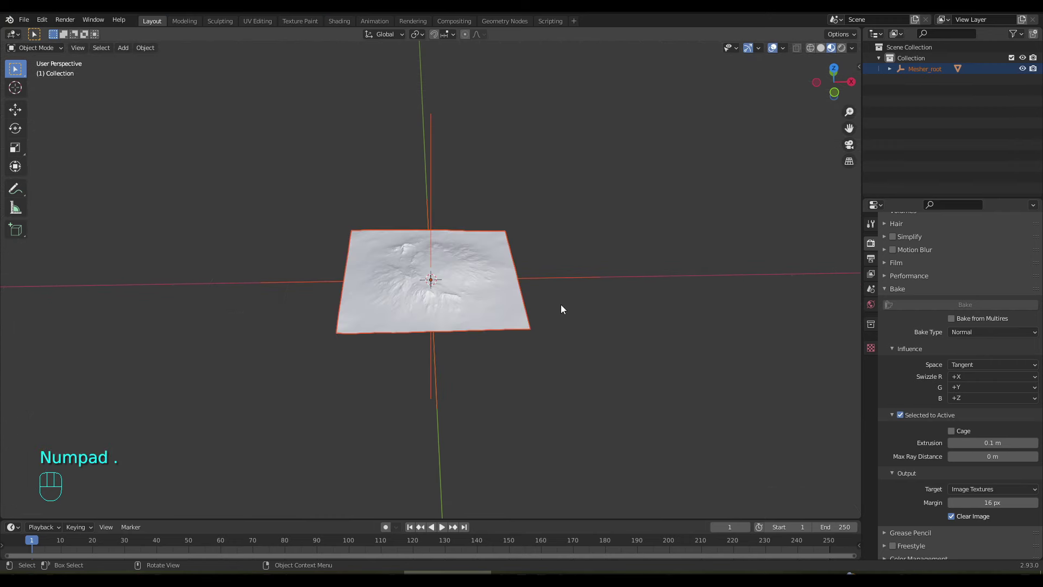
pyautogui.moveTo(567, 309); pyautogui.dragTo(562, 300)
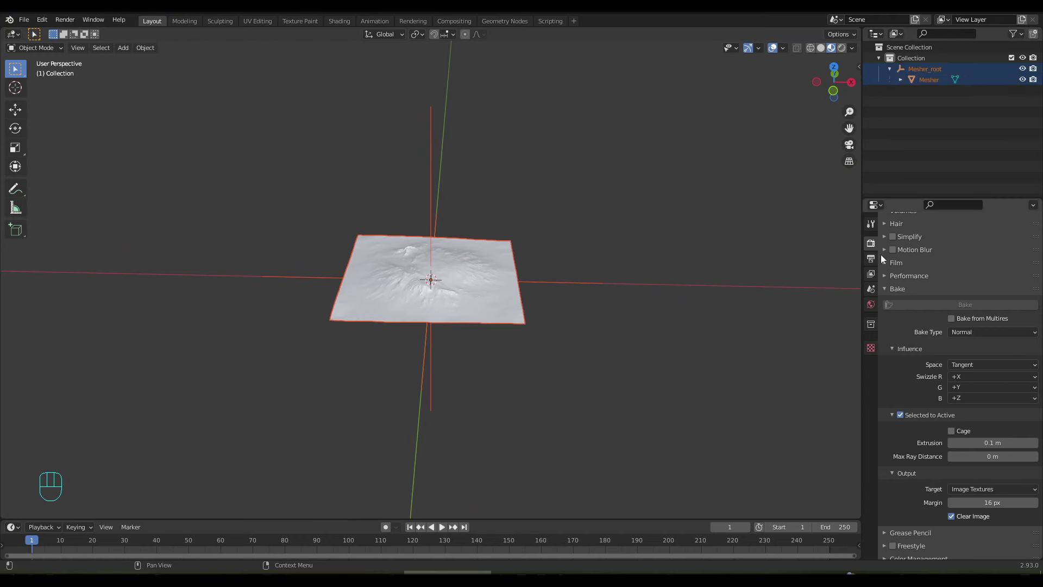
pyautogui.click(876, 229)
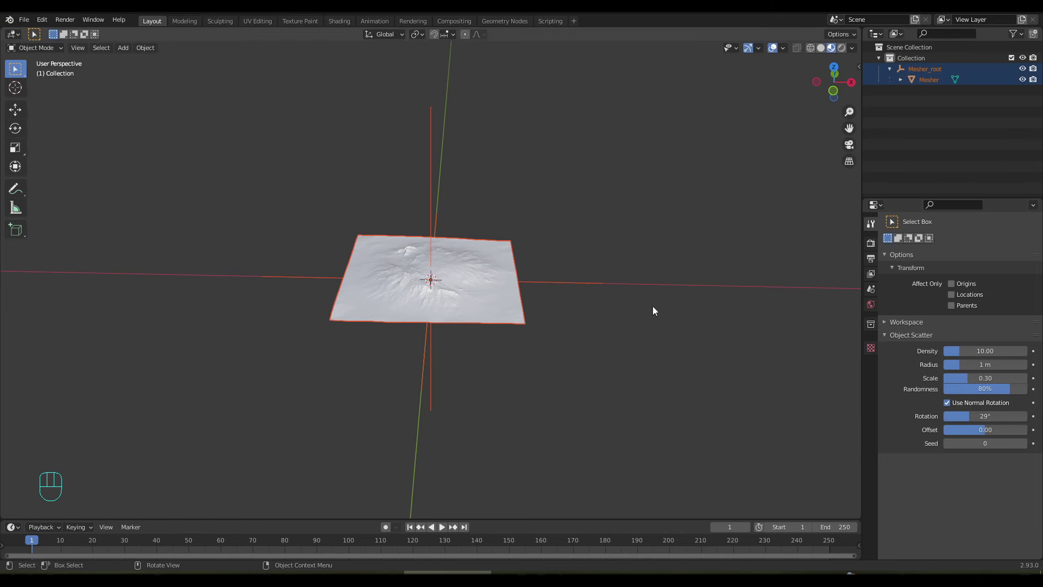
pyautogui.click(513, 305)
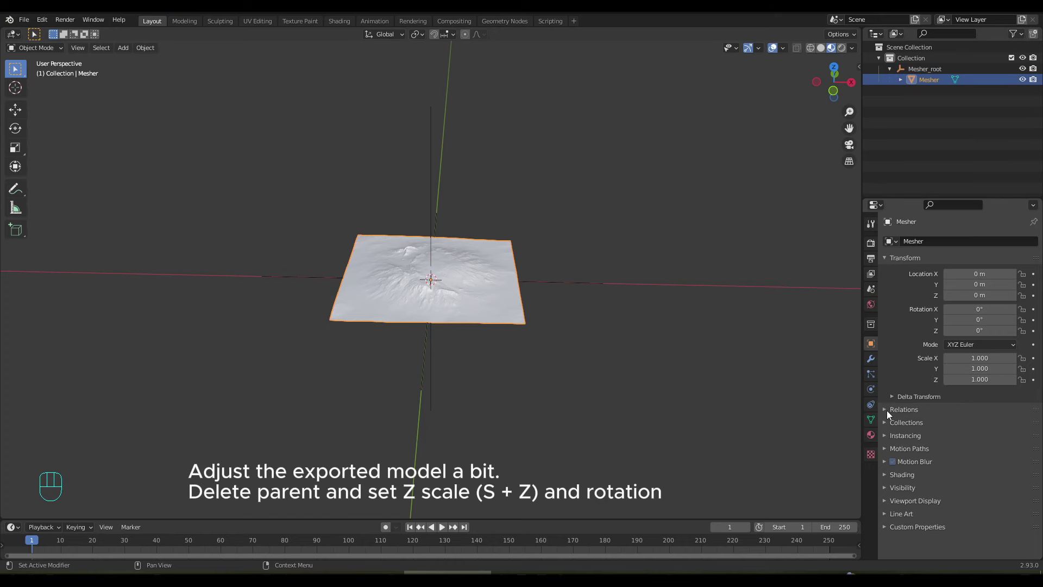
pyautogui.click(890, 412)
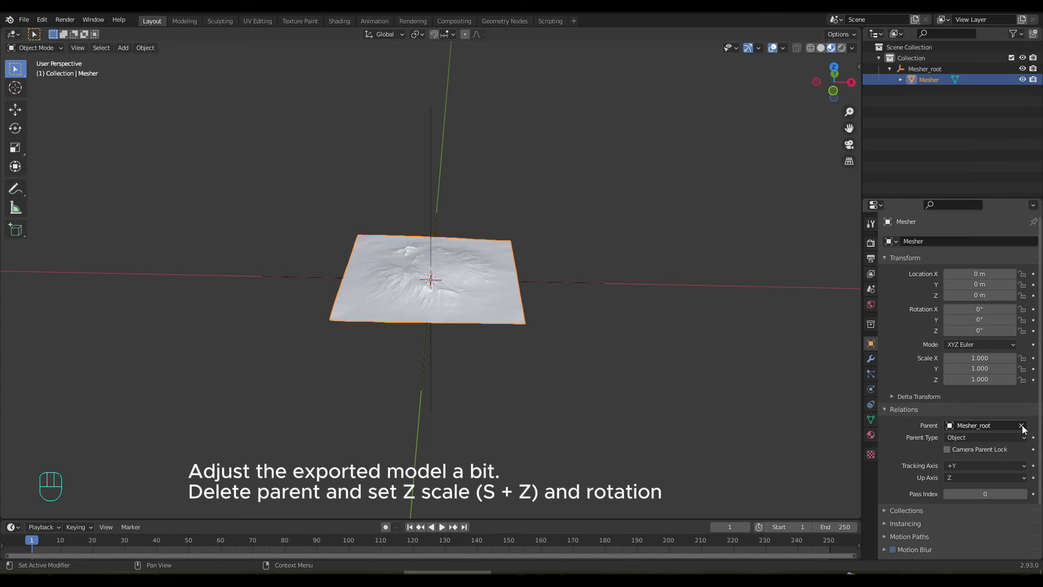
pyautogui.click(1027, 427)
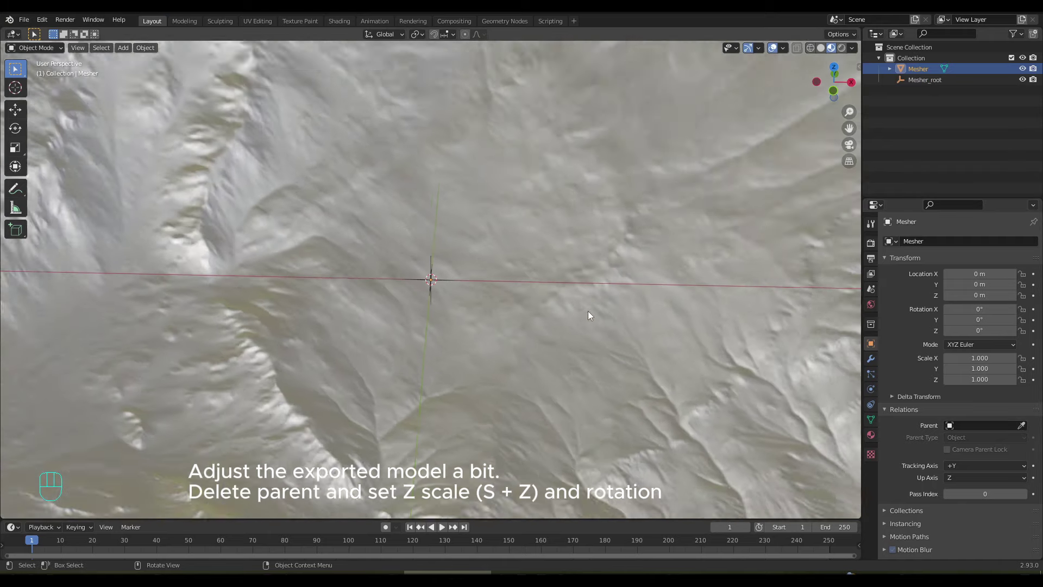
# Rotate the Mesher terrain 90° on X so it lies flat
pyautogui.moveTo(544, 298); pyautogui.dragTo(648, 281)
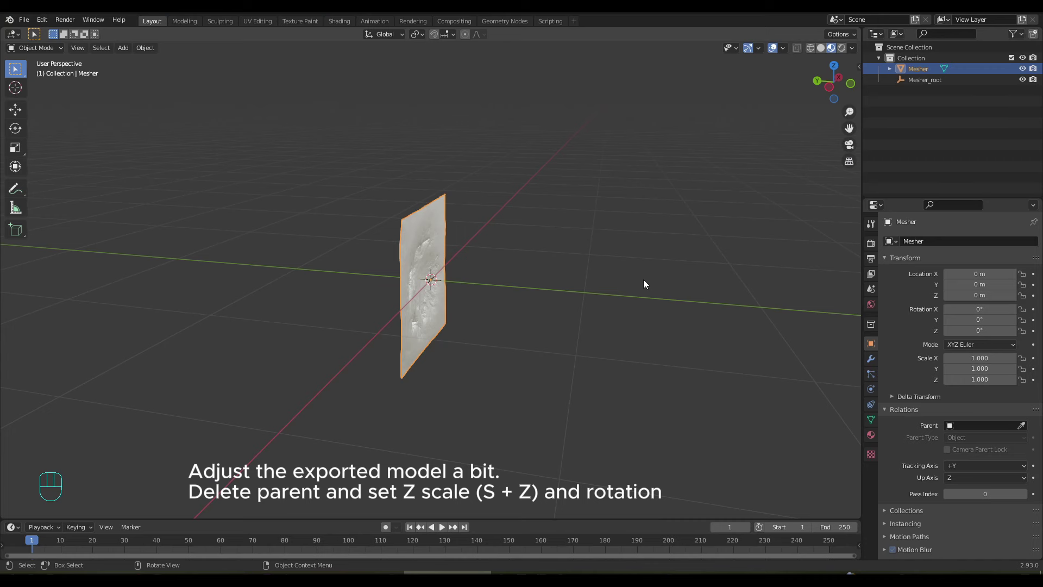
pyautogui.press('r')
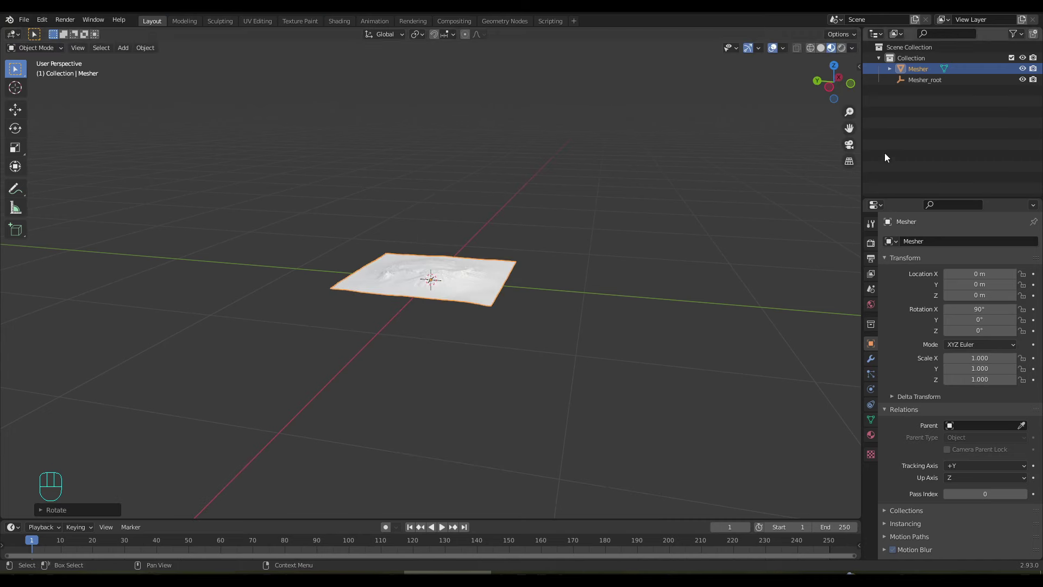
# Delete the leftover Mesher_root and apply the terrain's rotation, checking its transform readout
pyautogui.press('Delete')
pyautogui.moveTo(601, 249); pyautogui.dragTo(529, 254)
pyautogui.press('n')
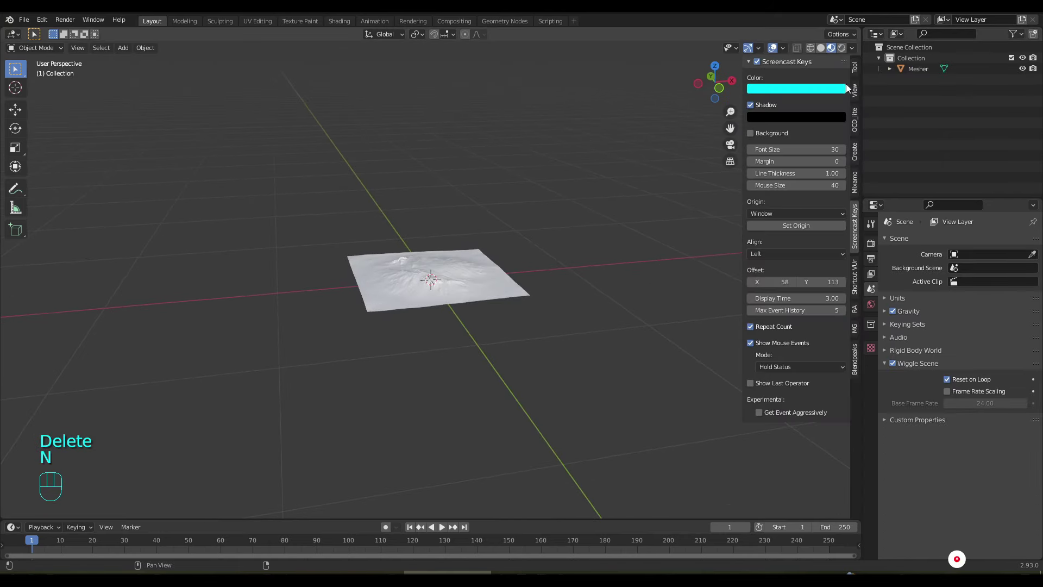
pyautogui.click(855, 70)
pyautogui.click(857, 100)
pyautogui.click(491, 289)
pyautogui.click(854, 72)
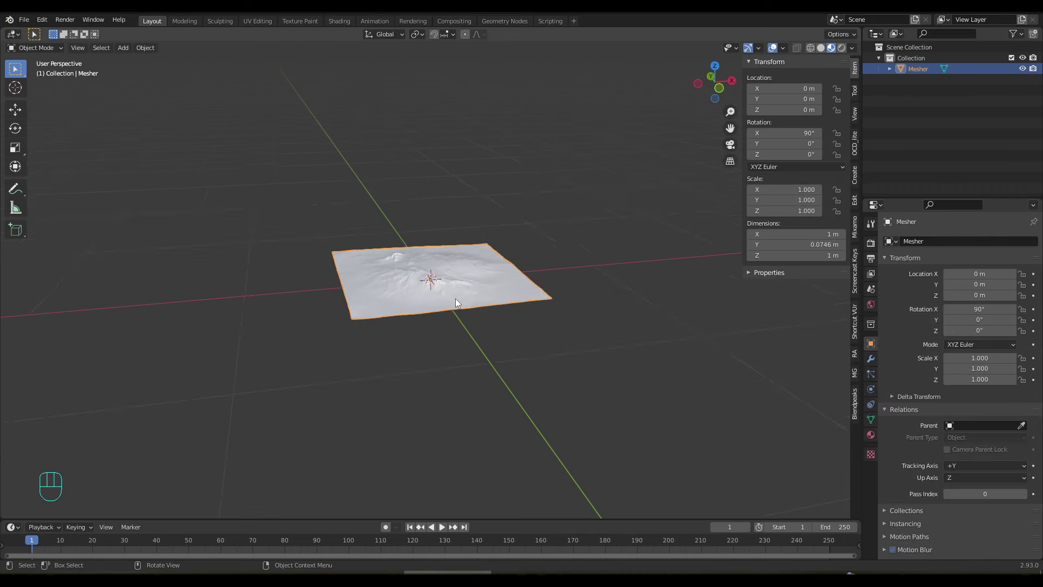
pyautogui.press('ctrl+a')
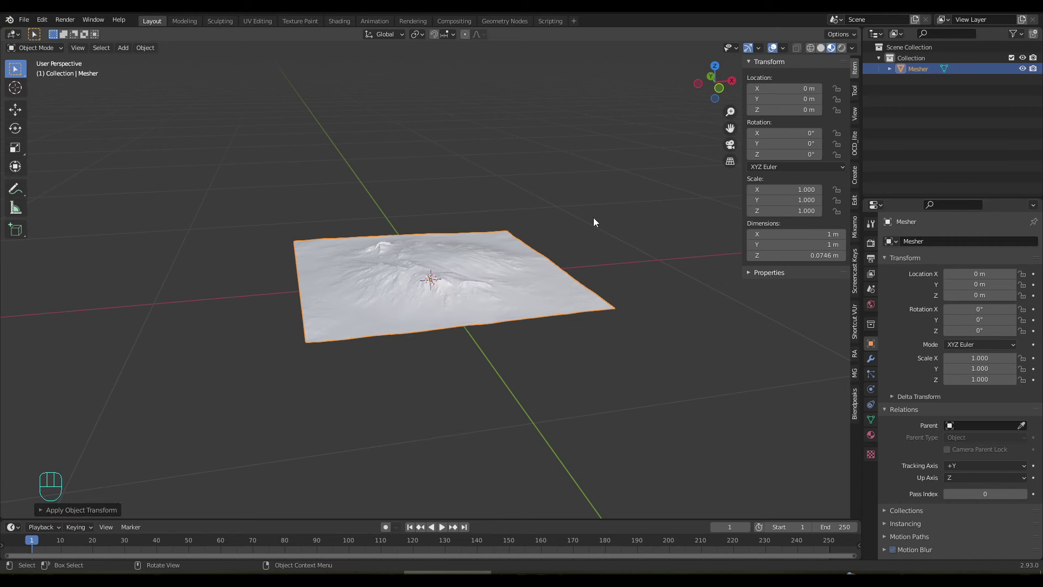
pyautogui.moveTo(587, 230); pyautogui.dragTo(577, 234)
pyautogui.press('n')
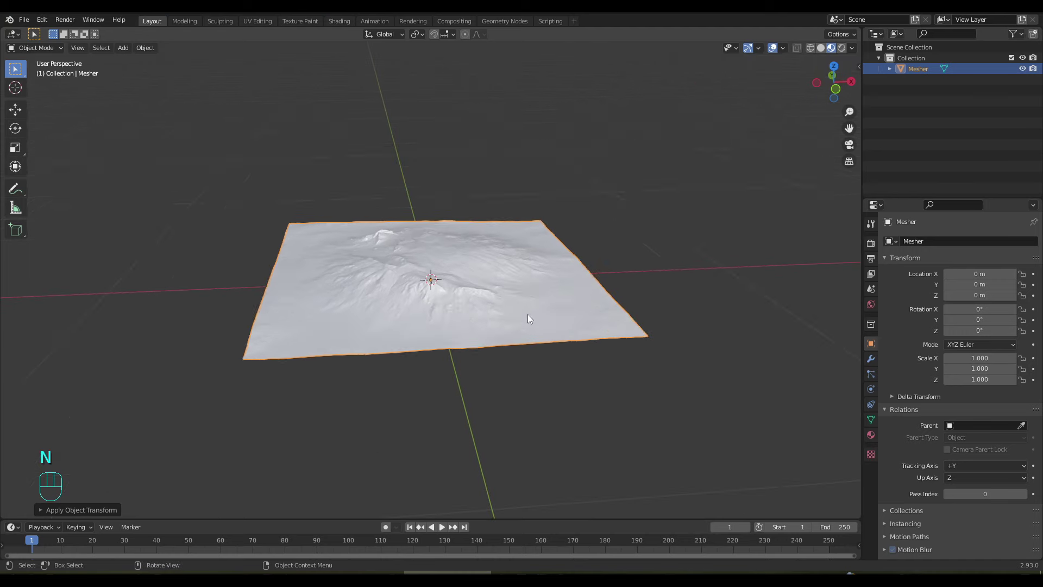
# Stretch the terrain about 1.9× along Z and apply the scale
pyautogui.moveTo(528, 309); pyautogui.dragTo(522, 302)
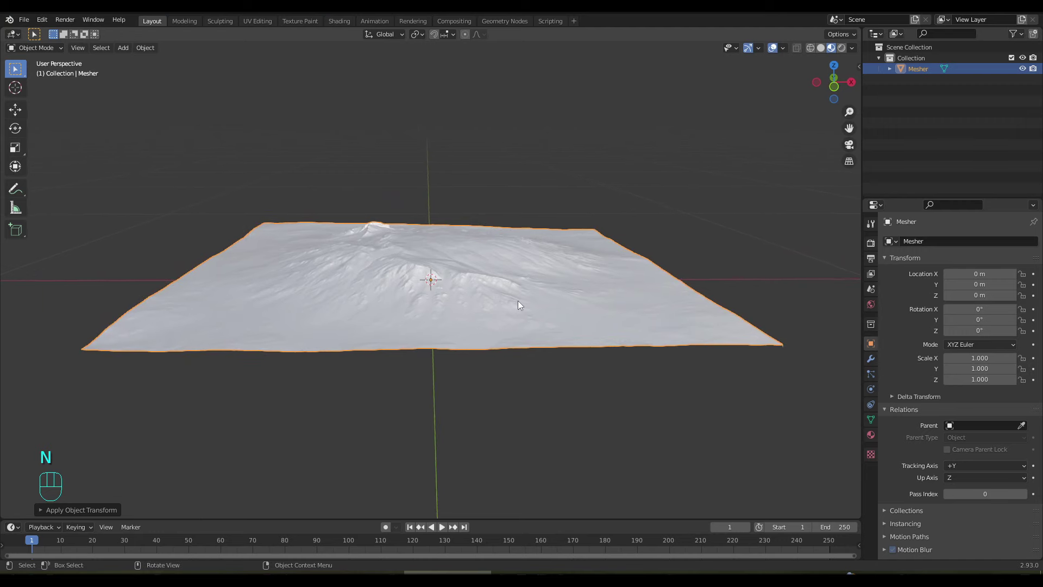
pyautogui.press('s')
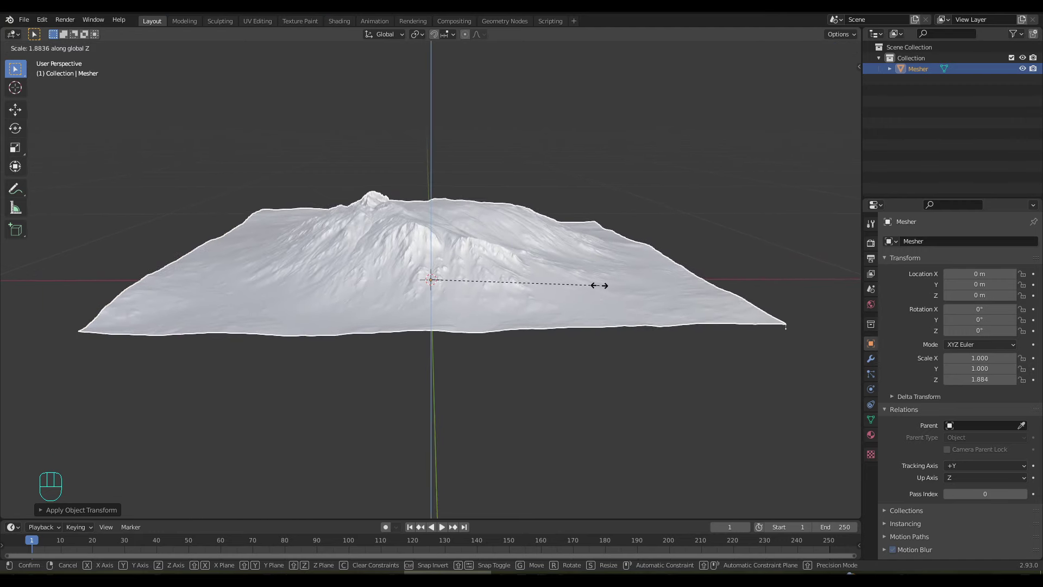
pyautogui.moveTo(603, 290); pyautogui.dragTo(451, 332)
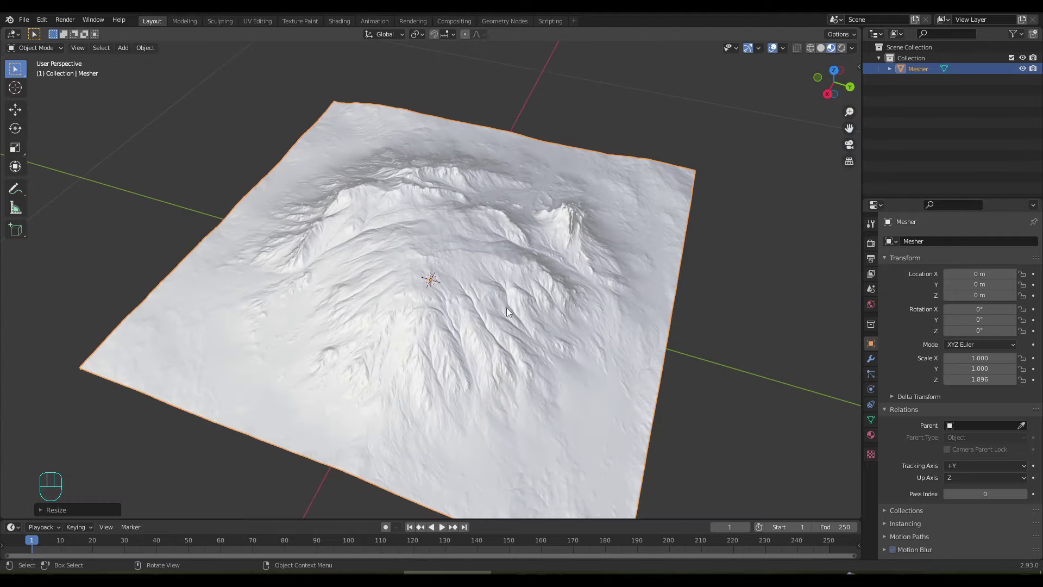
pyautogui.press('ctrl+a')
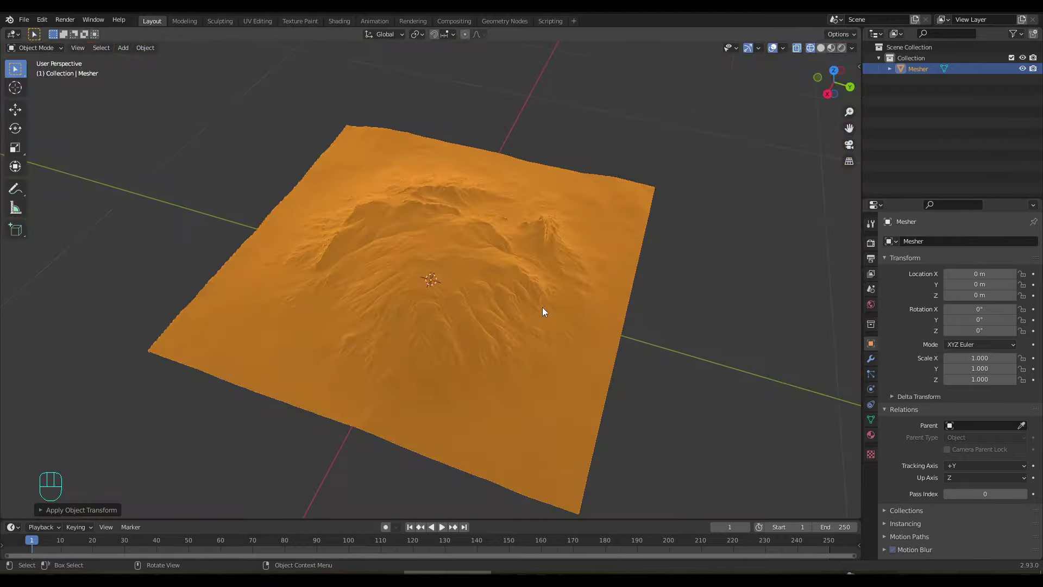
# Return the LandHP terrain to Object Mode and show it in grey Solid shading
pyautogui.moveTo(546, 311); pyautogui.dragTo(585, 279)
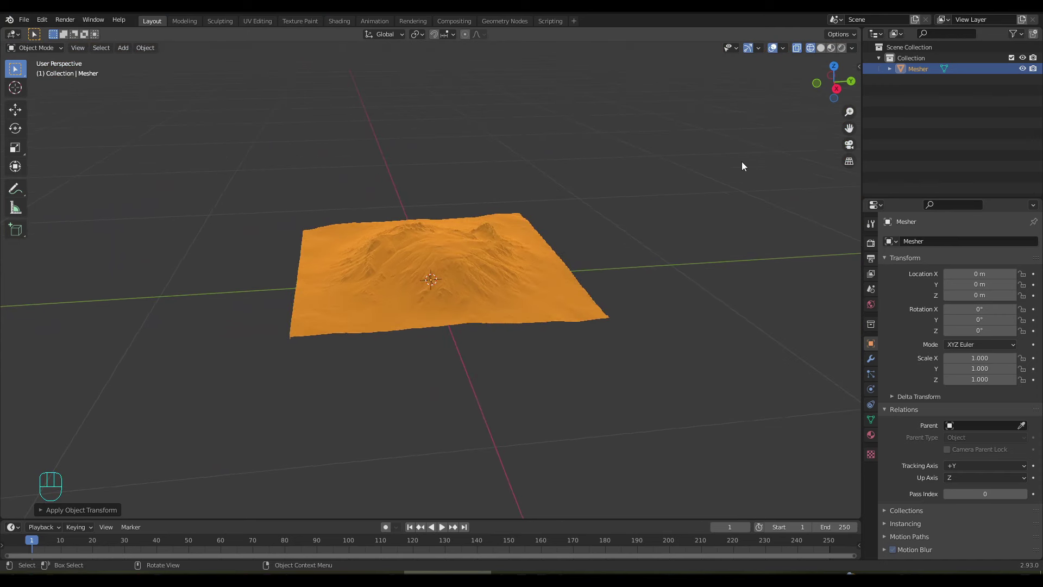
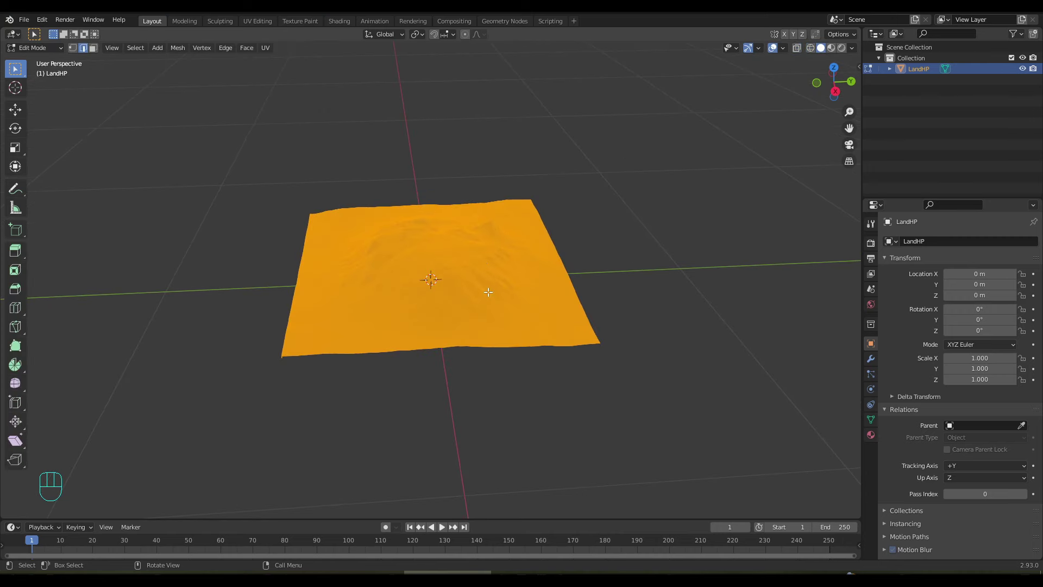
pyautogui.press('Tab')
pyautogui.moveTo(489, 298); pyautogui.dragTo(491, 299)
pyautogui.middleClick(491, 300)
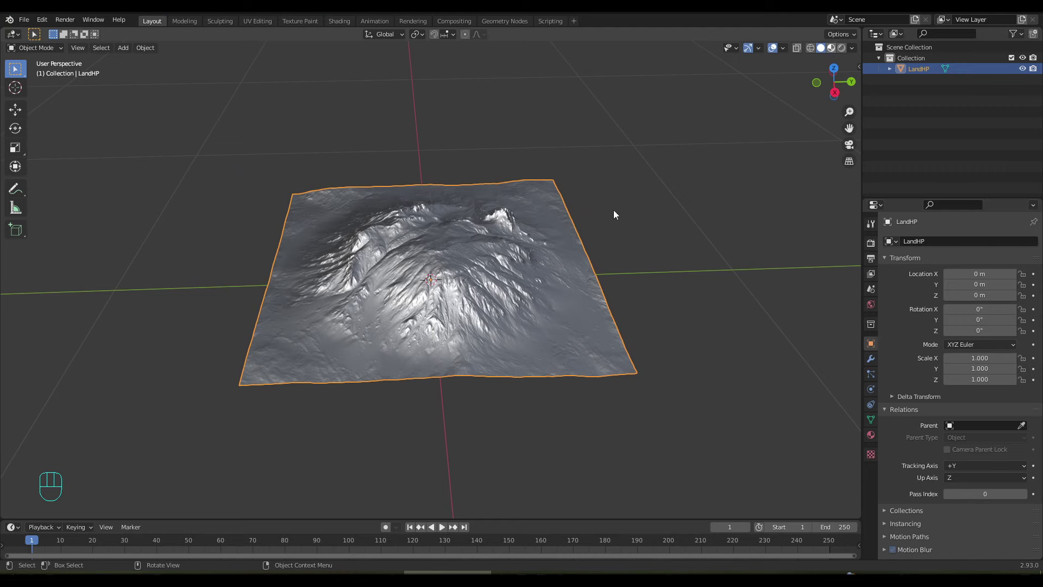
pyautogui.click(551, 265)
pyautogui.moveTo(540, 259); pyautogui.dragTo(540, 255)
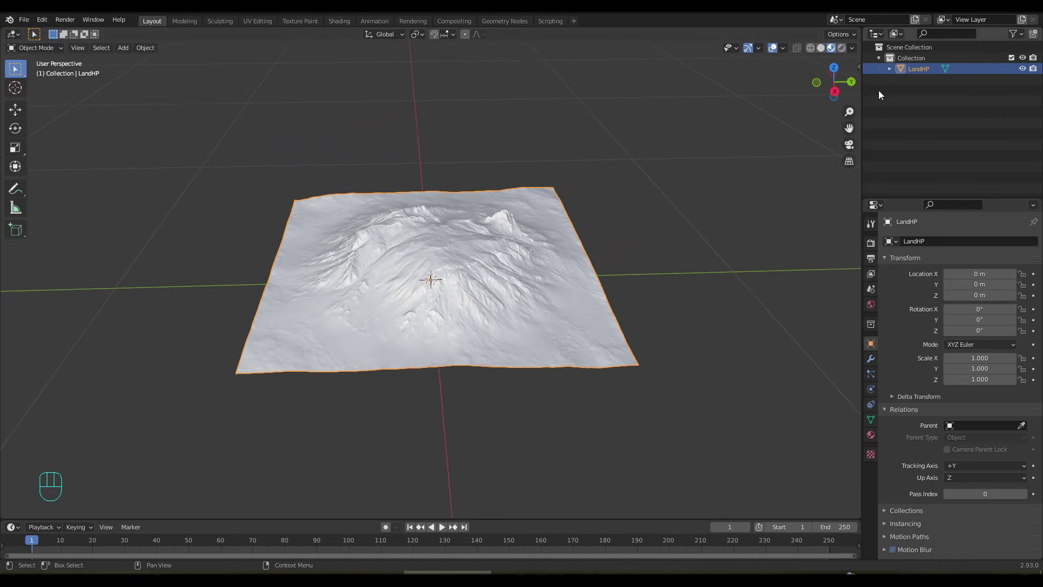
# Duplicate LandHP as LandLP, hide the high-poly original and show LandLP's modifiers
pyautogui.click(925, 74)
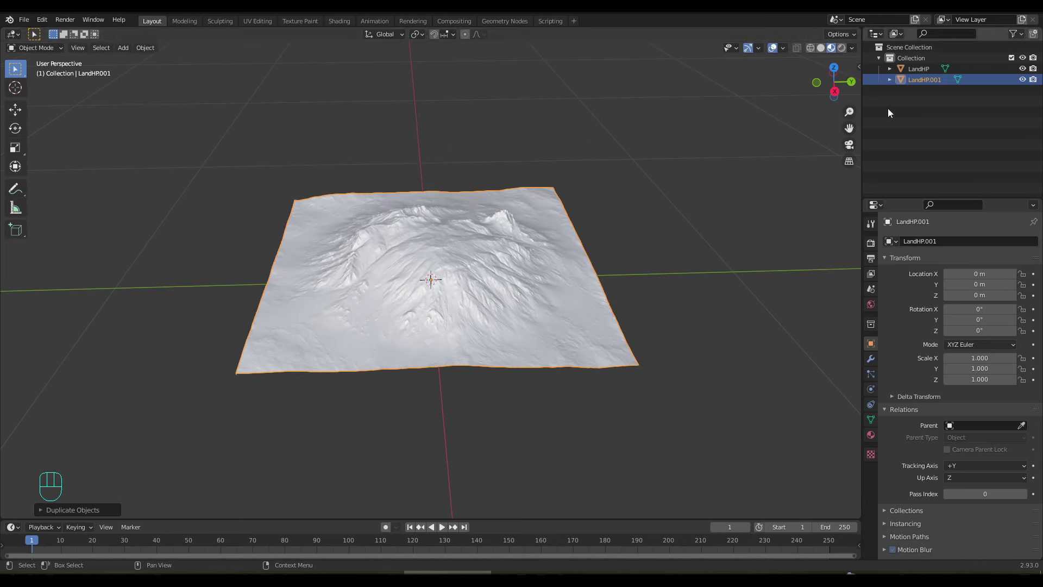
pyautogui.click(928, 84)
pyautogui.moveTo(928, 84); pyautogui.dragTo(967, 81)
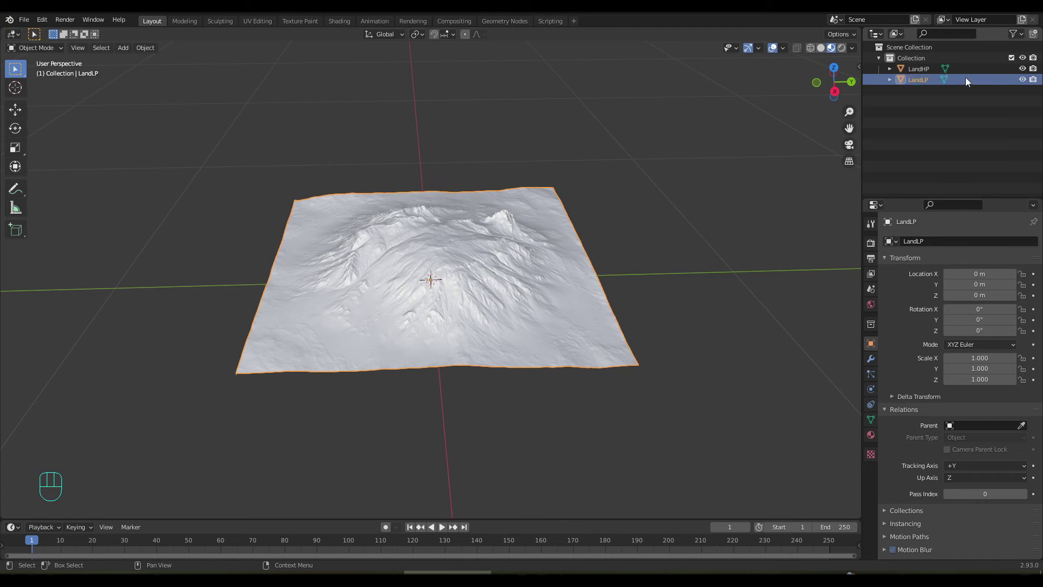
pyautogui.click(1022, 69)
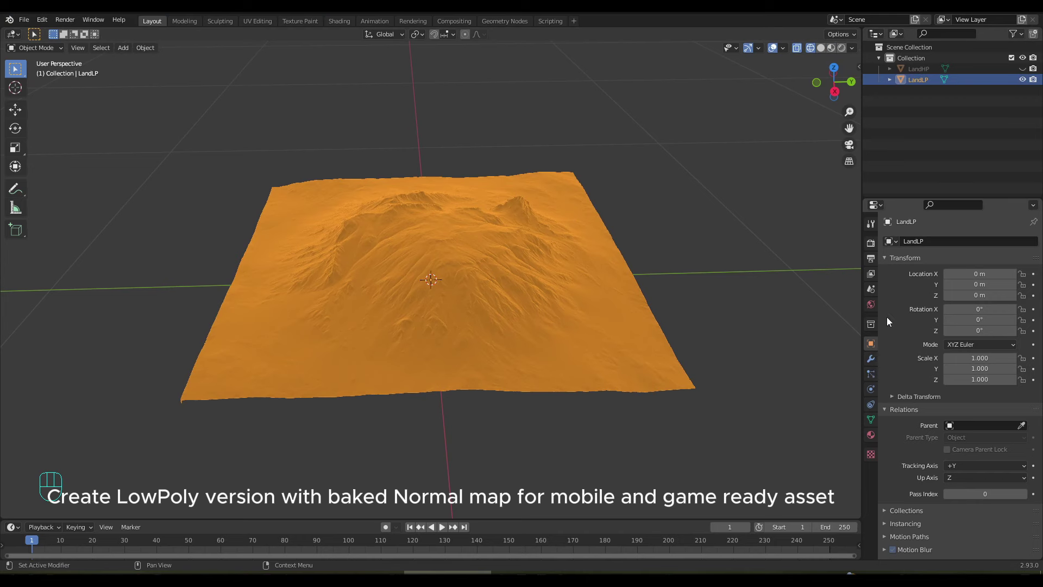
pyautogui.click(876, 363)
# Add a Decimate modifier to LandLP and set its Ratio to 0.1
pyautogui.moveTo(913, 244); pyautogui.dragTo(804, 330)
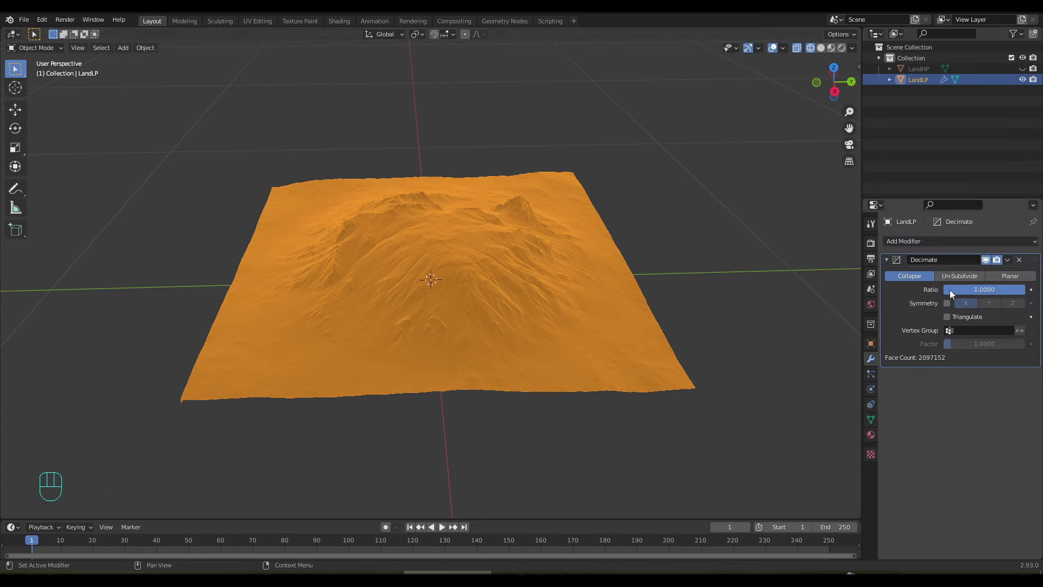
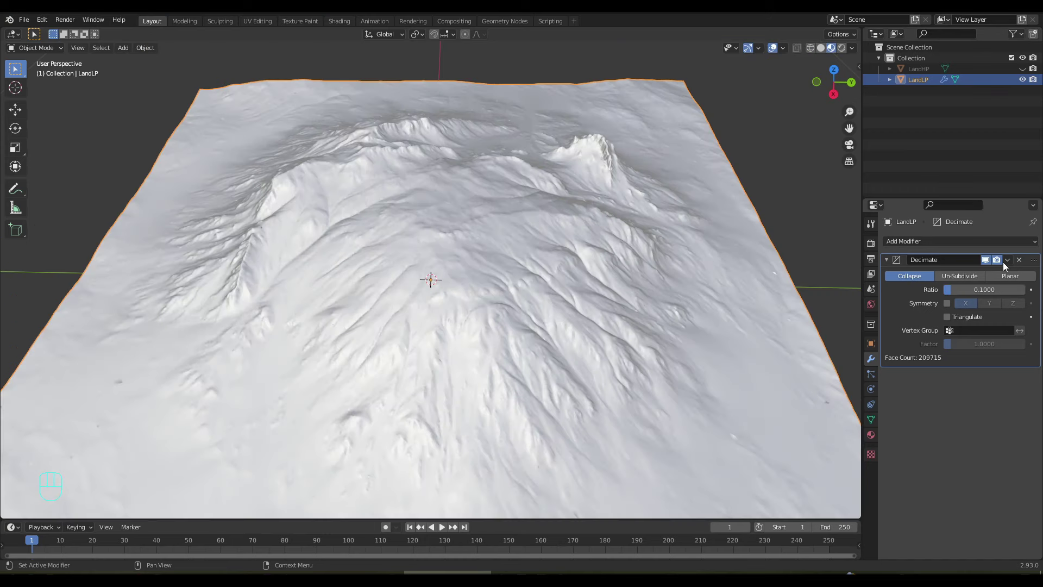
pyautogui.moveTo(1011, 264); pyautogui.dragTo(520, 337)
pyautogui.moveTo(507, 323); pyautogui.dragTo(540, 301)
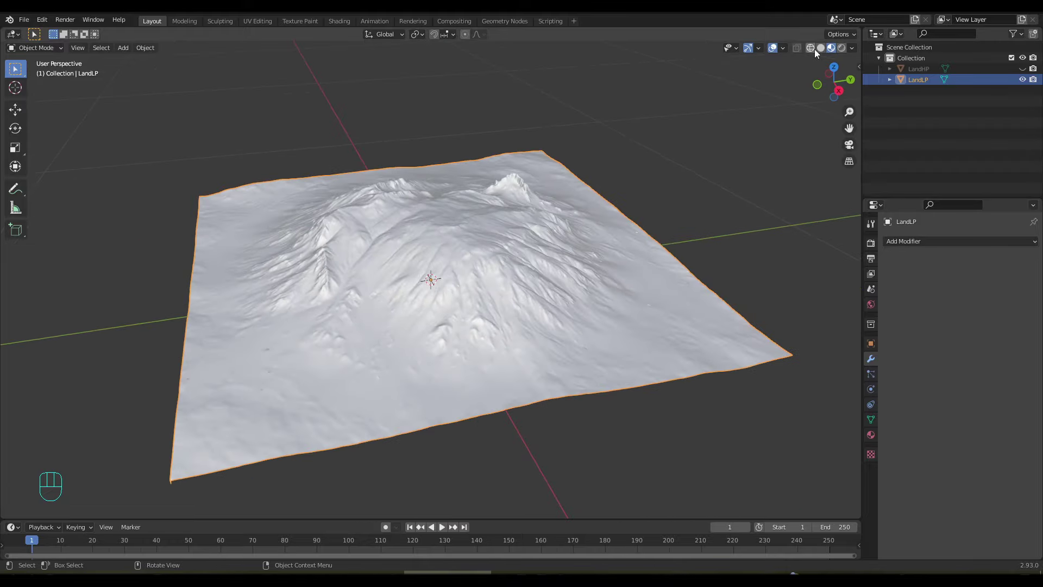
pyautogui.click(819, 51)
pyautogui.moveTo(630, 206); pyautogui.dragTo(616, 208)
pyautogui.click(824, 51)
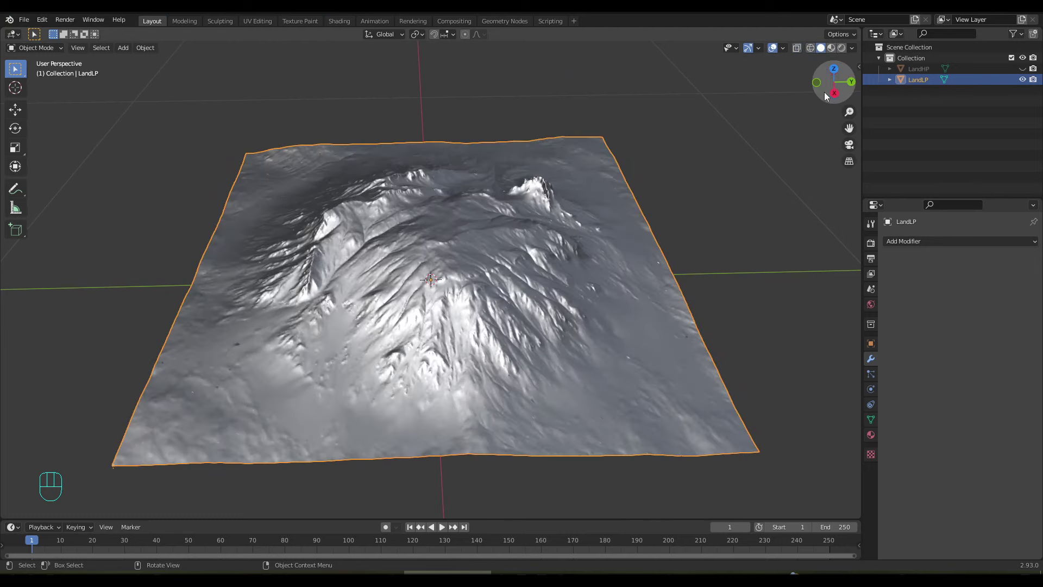
pyautogui.click(833, 45)
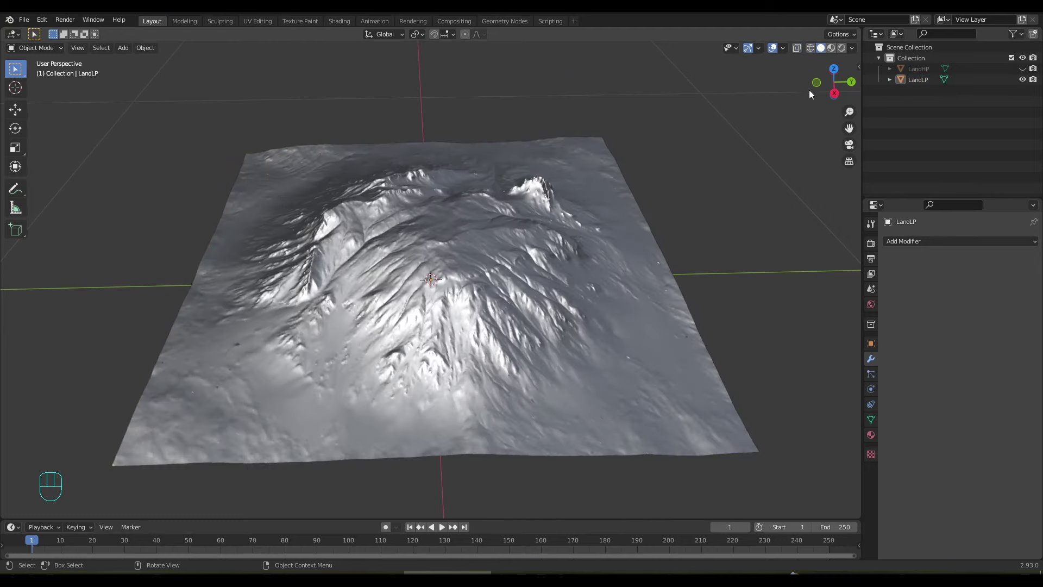
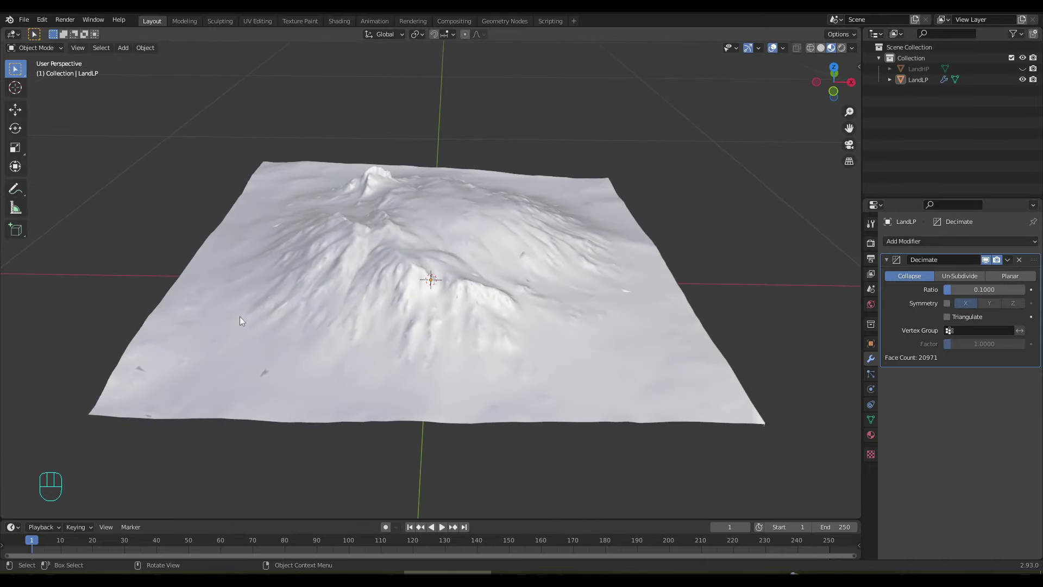
# Check the decimated mesh in wireframe and apply the Decimate modifier, leaving about 21K faces
pyautogui.click(810, 55)
pyautogui.moveTo(662, 245); pyautogui.dragTo(671, 252)
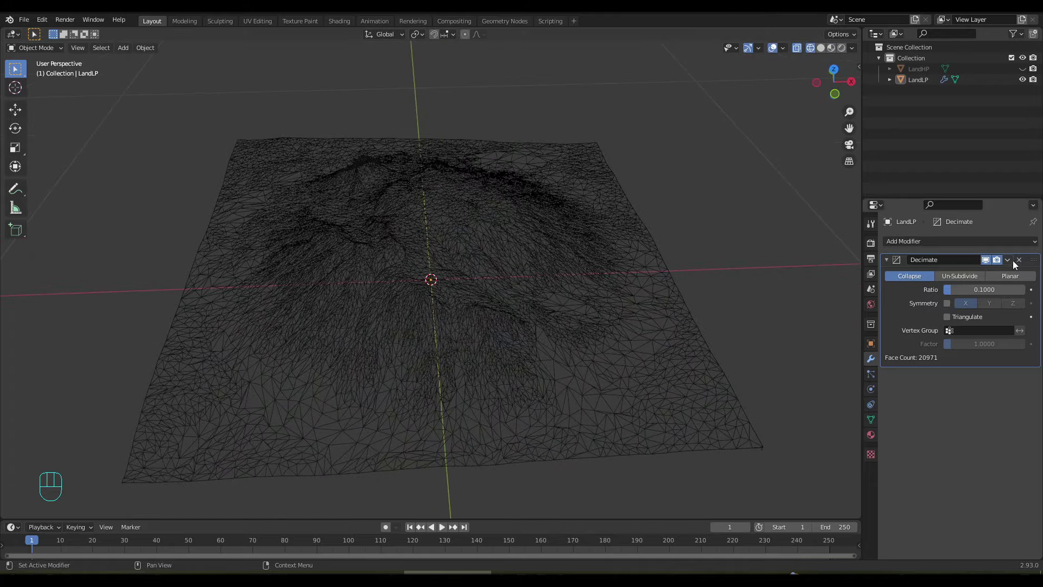
pyautogui.moveTo(1009, 265); pyautogui.dragTo(636, 362)
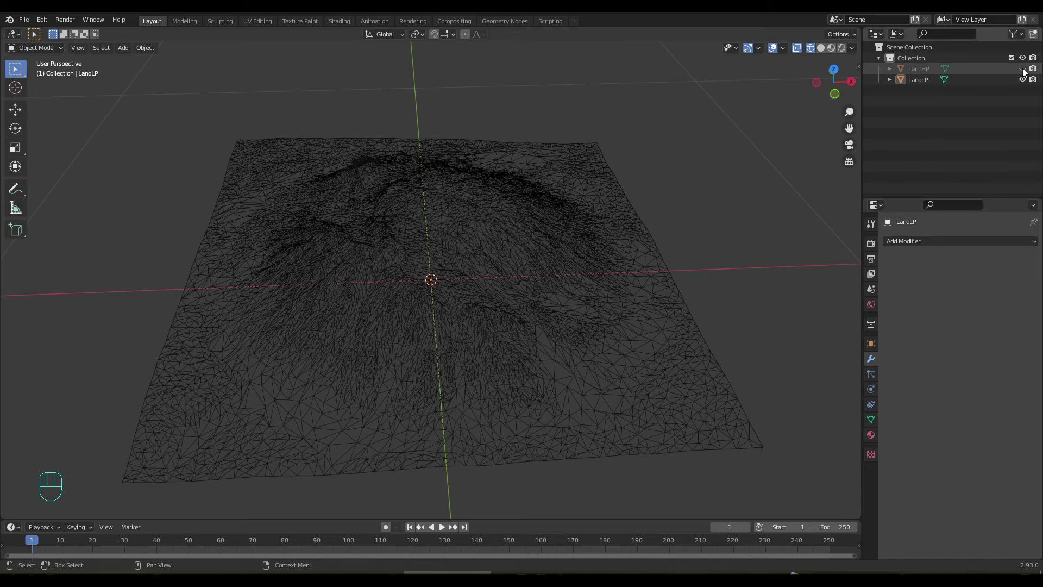
# Select LandLP in solid shading and switch to the Shading workspace for its TOP material
pyautogui.click(1025, 72)
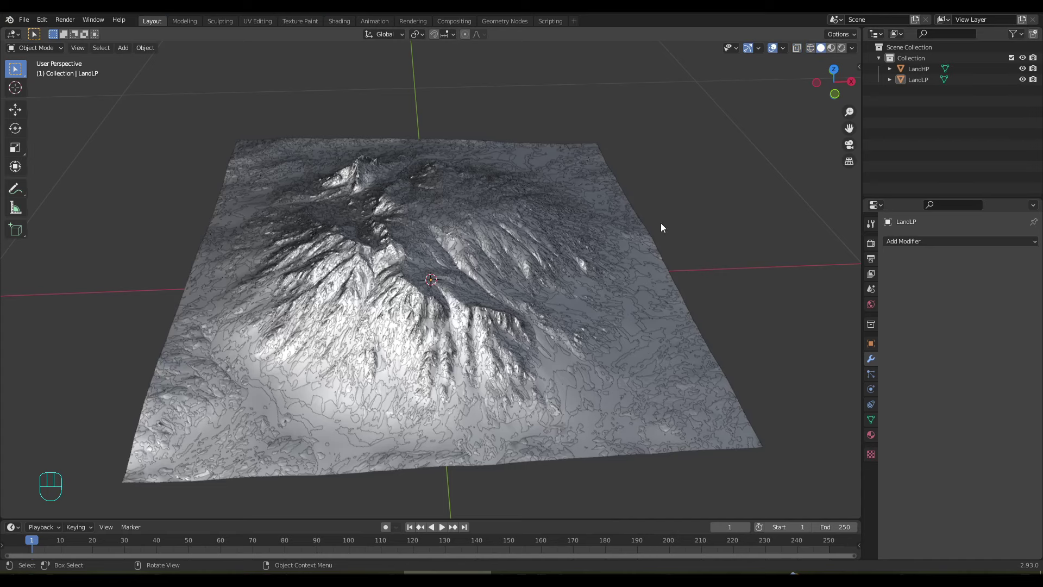
pyautogui.click(920, 82)
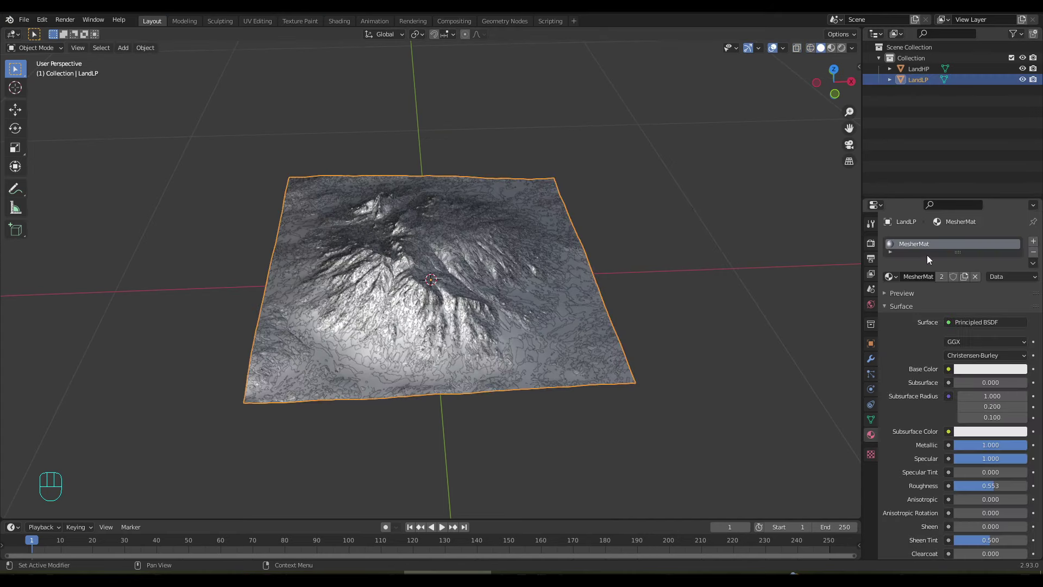
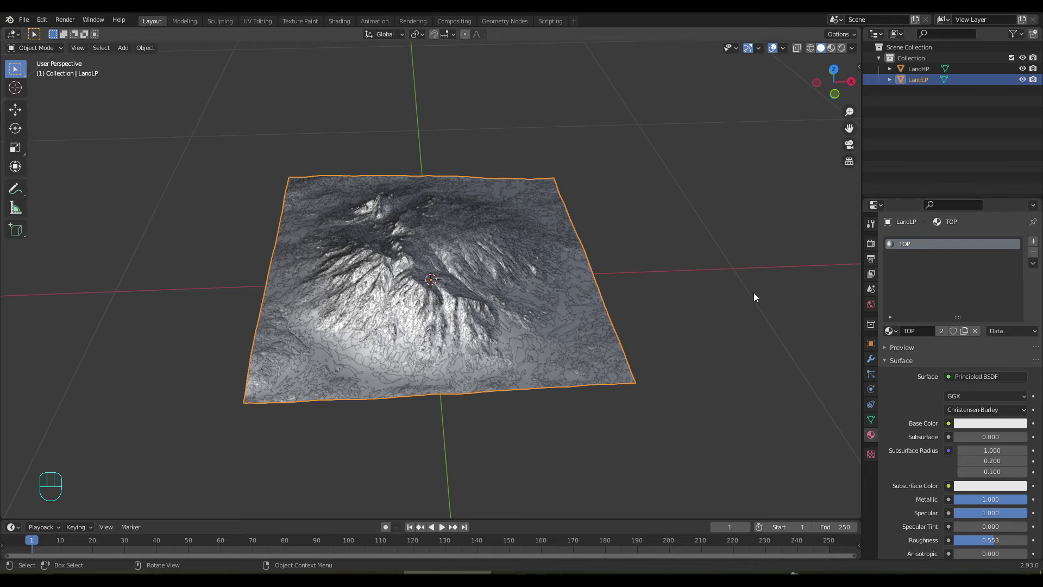
pyautogui.middleClick(759, 251)
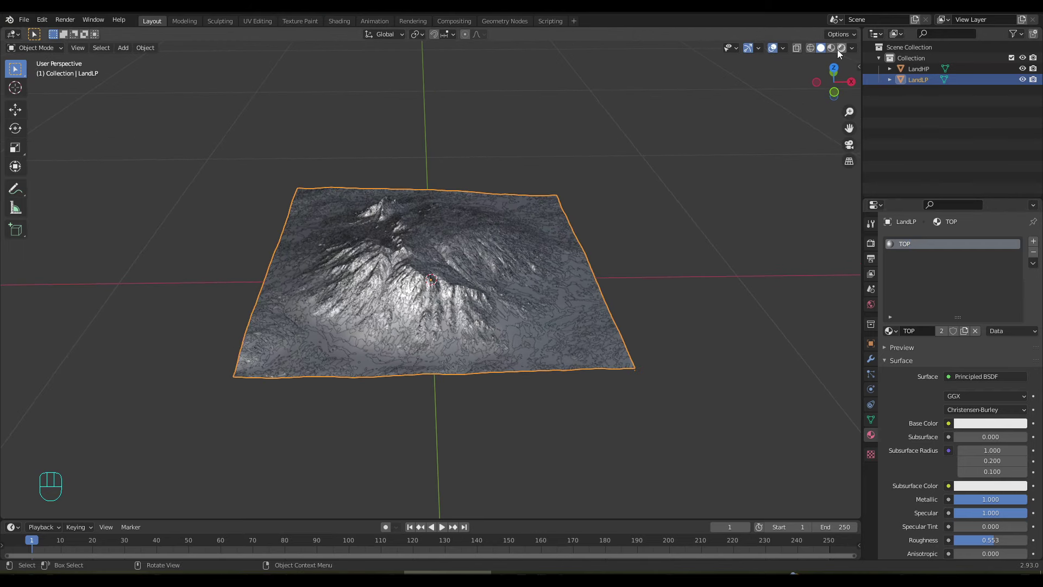
pyautogui.click(836, 52)
pyautogui.middleClick(715, 246)
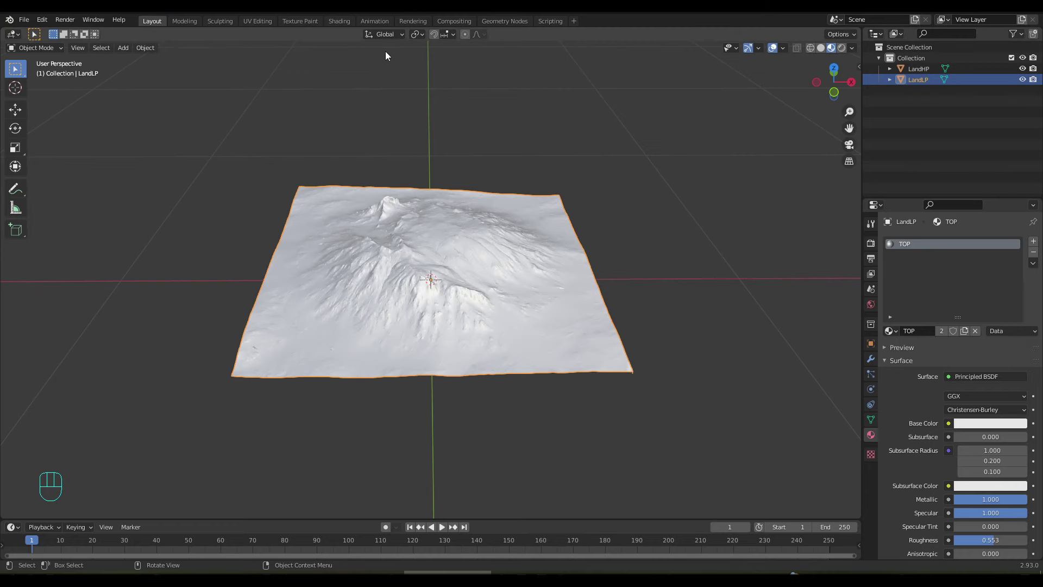
pyautogui.click(344, 22)
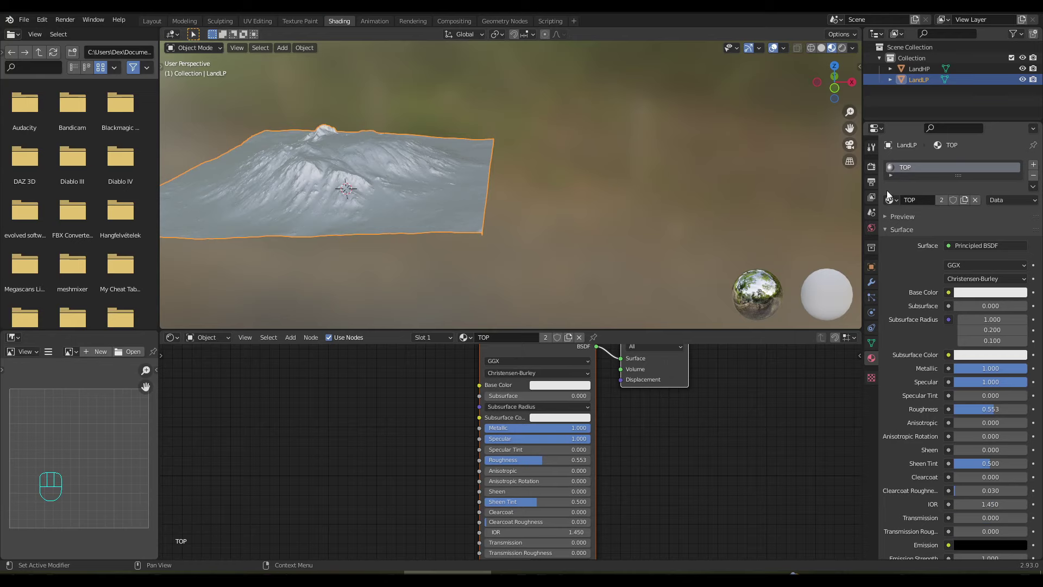
# Split the viewport into an Image Editor holding a new blank image named TOP Normal
pyautogui.click(305, 27)
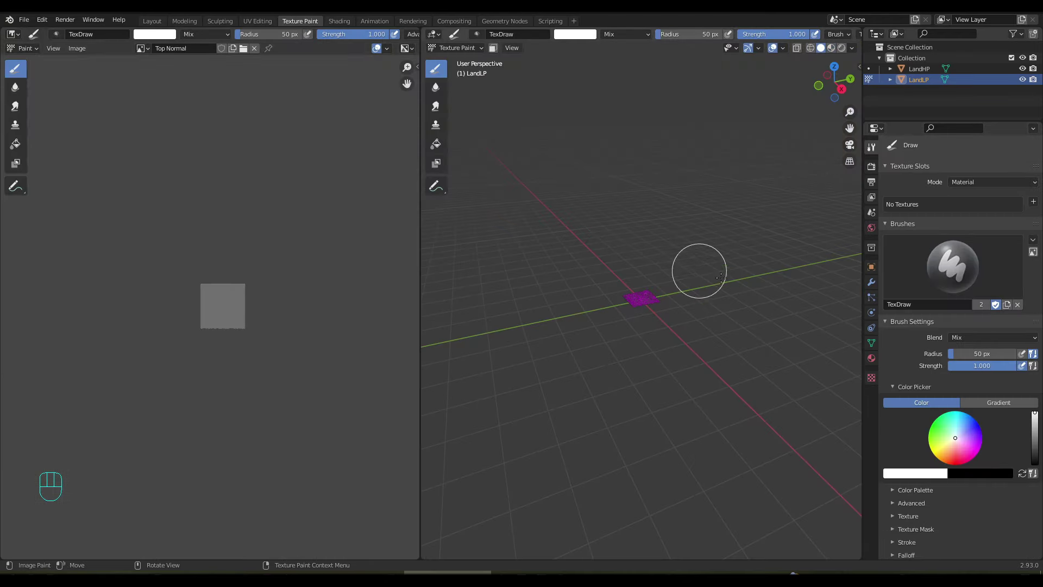
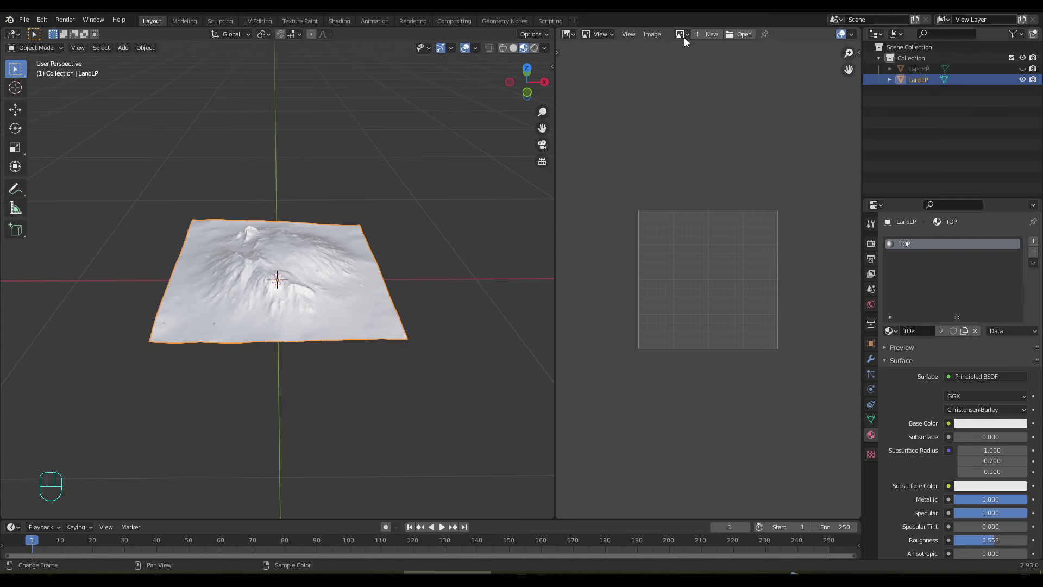
pyautogui.moveTo(689, 41); pyautogui.dragTo(691, 107)
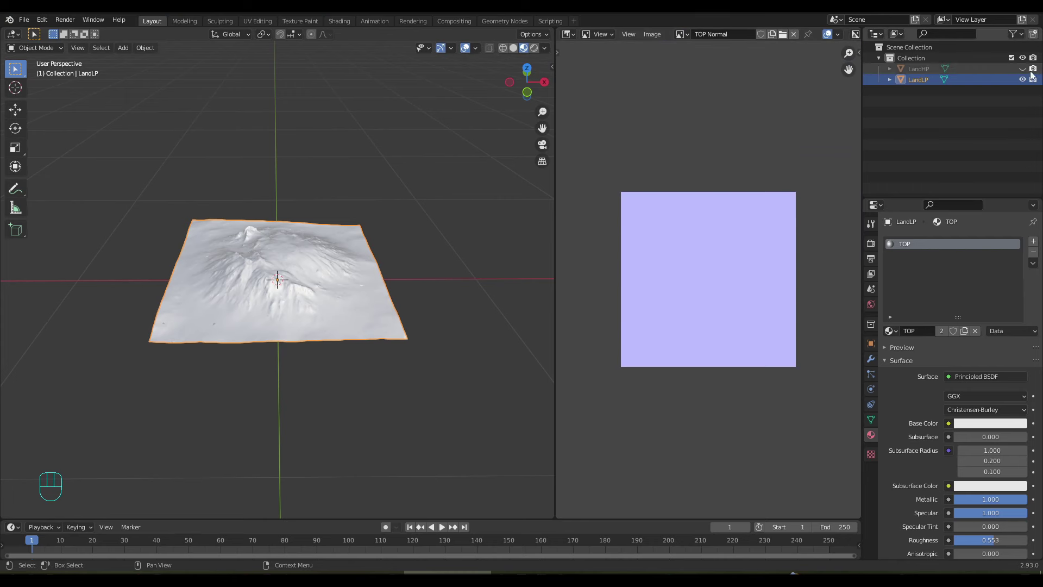
# Bake a Cycles Normal map from LandHP to LandLP, Selected to Active with 0.1 m extrusion
pyautogui.click(1026, 76)
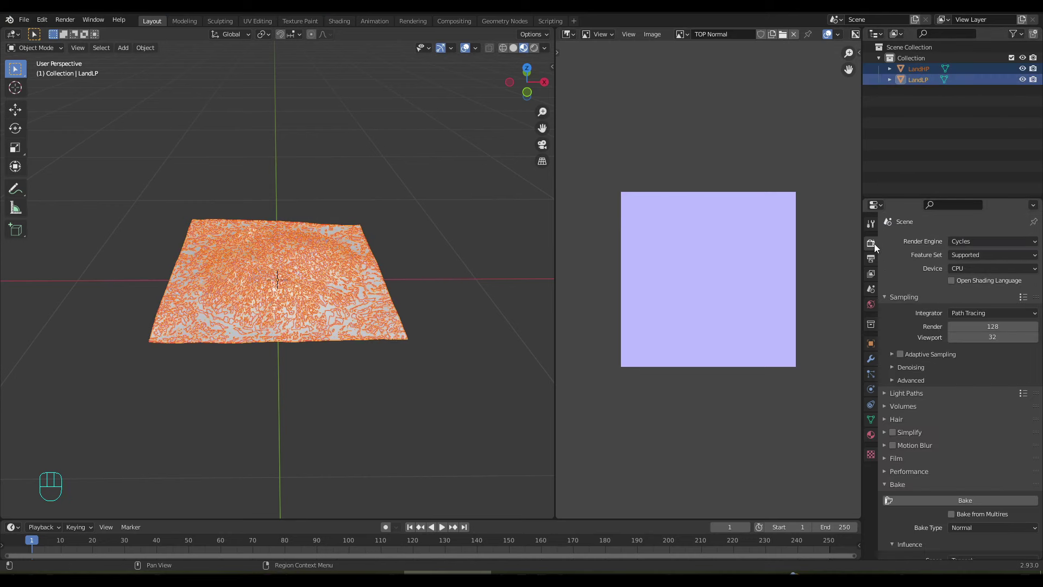
pyautogui.moveTo(981, 246); pyautogui.dragTo(953, 288)
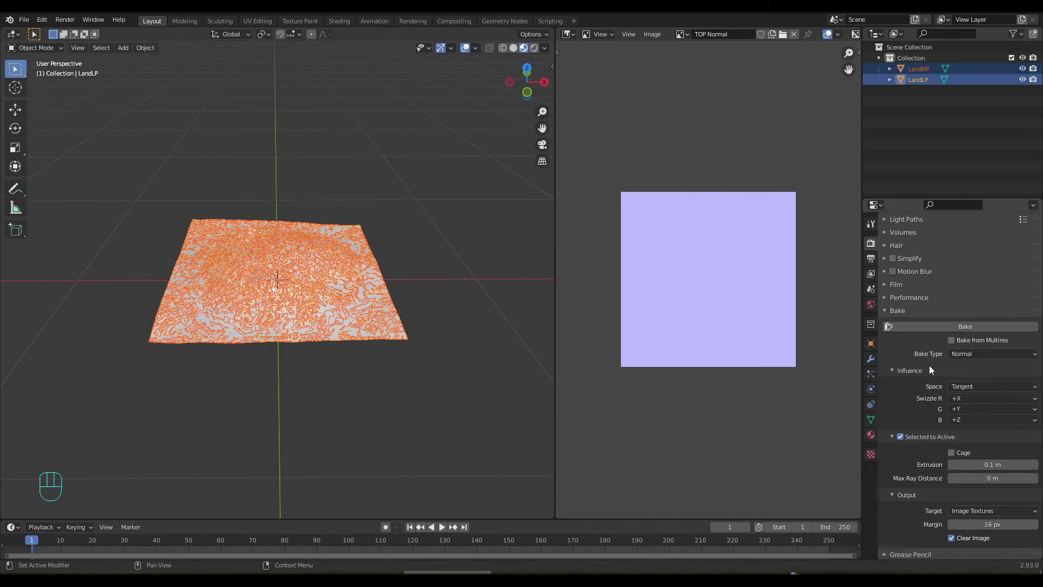
pyautogui.moveTo(989, 354); pyautogui.dragTo(967, 408)
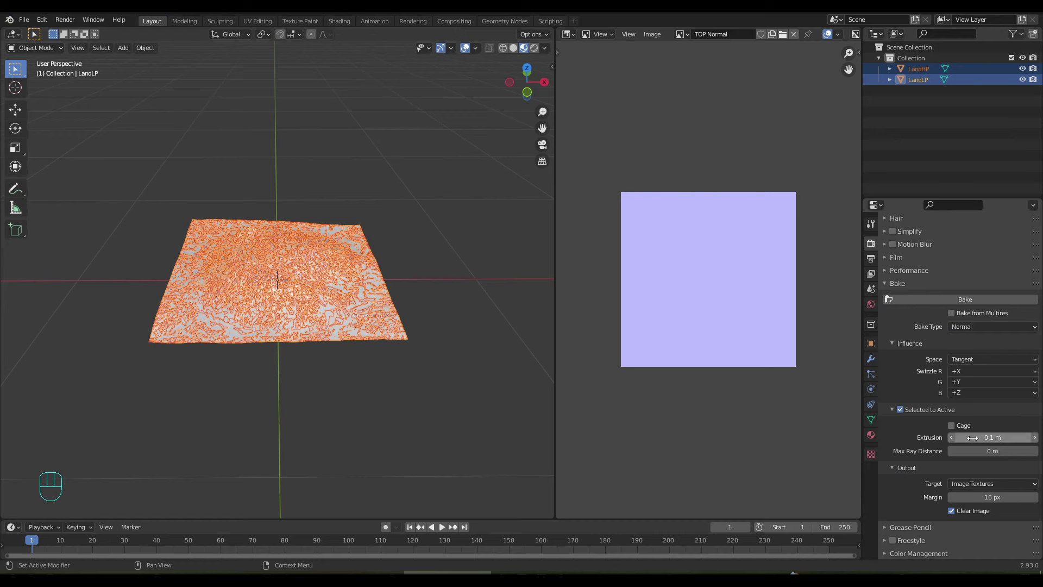
pyautogui.click(945, 305)
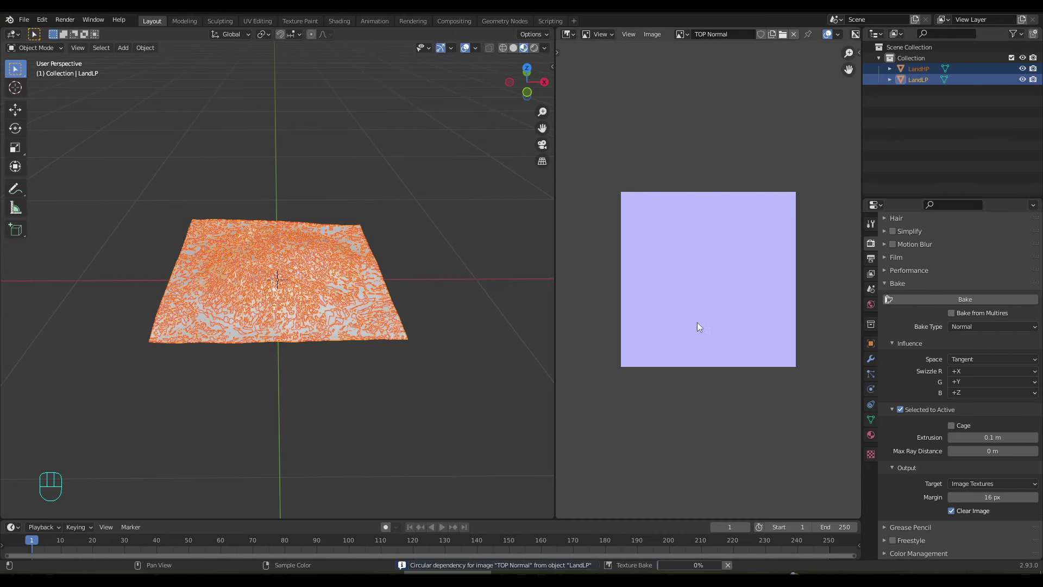
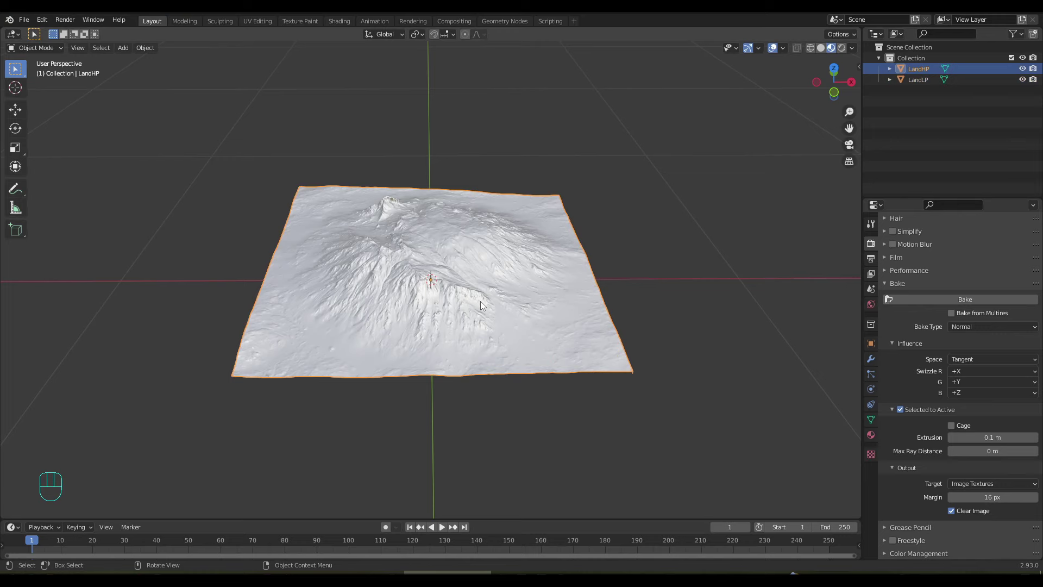
# Move LandHP to the left of LandLP so the two terrains sit side by side
pyautogui.press('g')
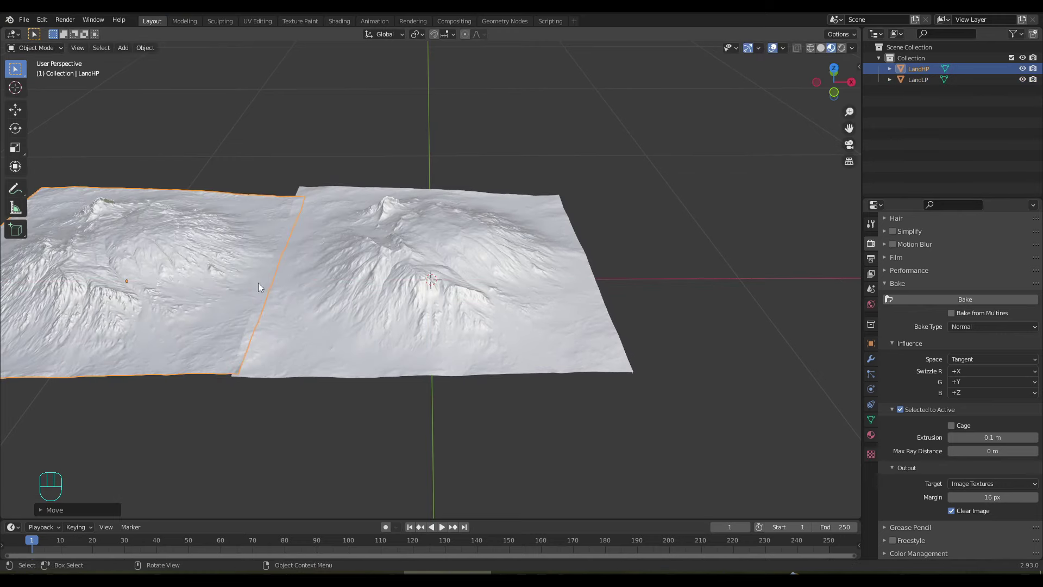
pyautogui.moveTo(402, 285); pyautogui.dragTo(548, 283)
pyautogui.moveTo(549, 290); pyautogui.dragTo(550, 284)
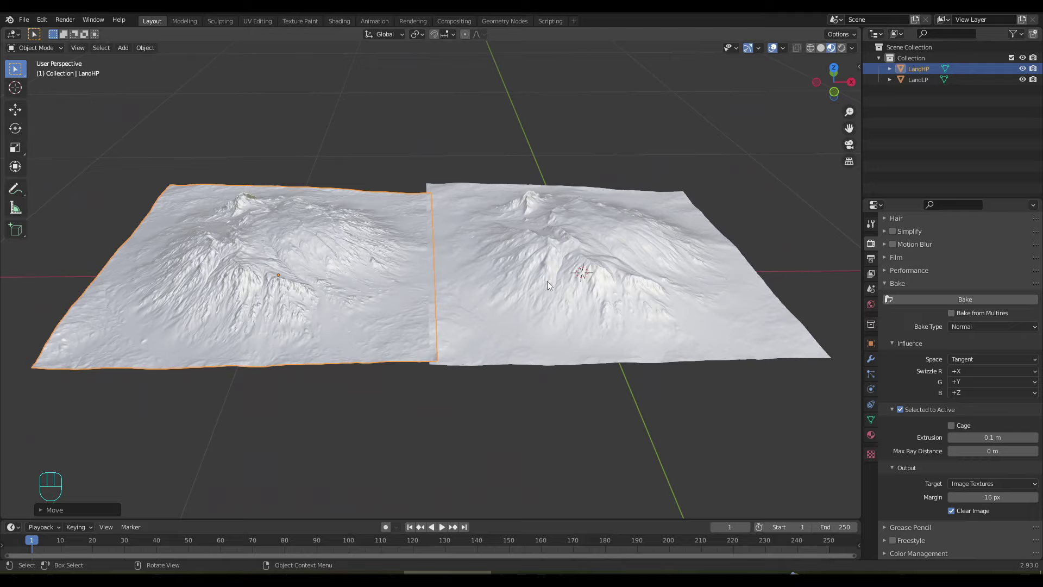
pyautogui.moveTo(549, 269); pyautogui.dragTo(408, 243)
pyautogui.moveTo(512, 257); pyautogui.dragTo(444, 258)
pyautogui.click(335, 29)
# Raise the Normal Map node Strength to 2.0 on the baked TOP Normal image
pyautogui.moveTo(365, 190); pyautogui.dragTo(687, 231)
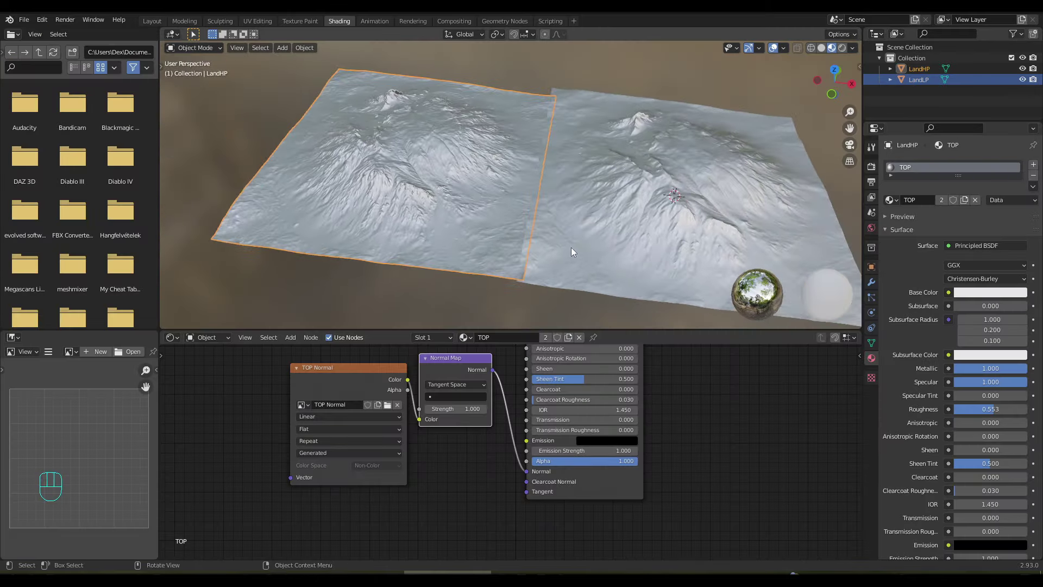
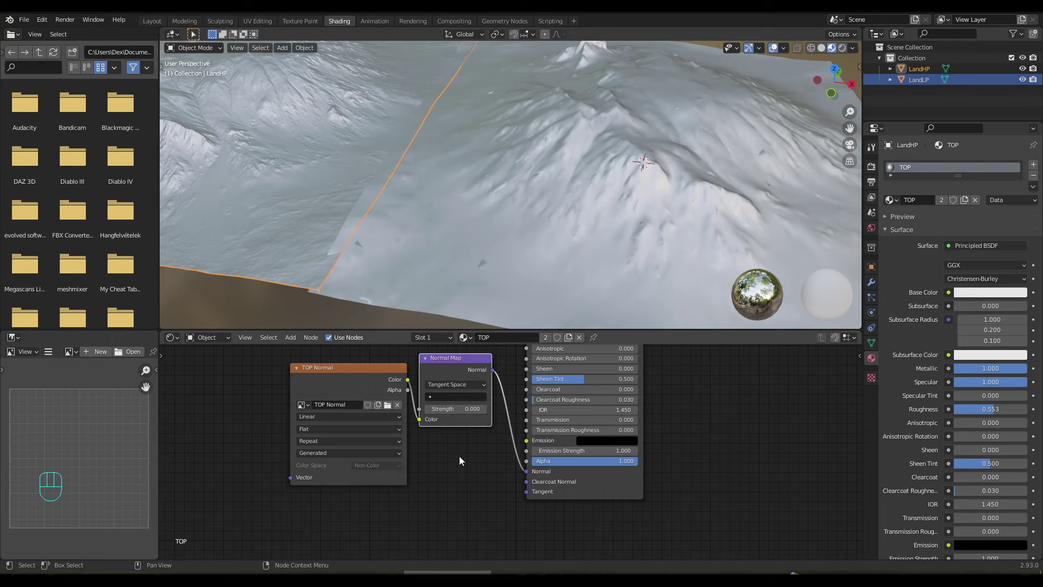
pyautogui.moveTo(633, 233); pyautogui.dragTo(607, 228)
pyautogui.click(816, 54)
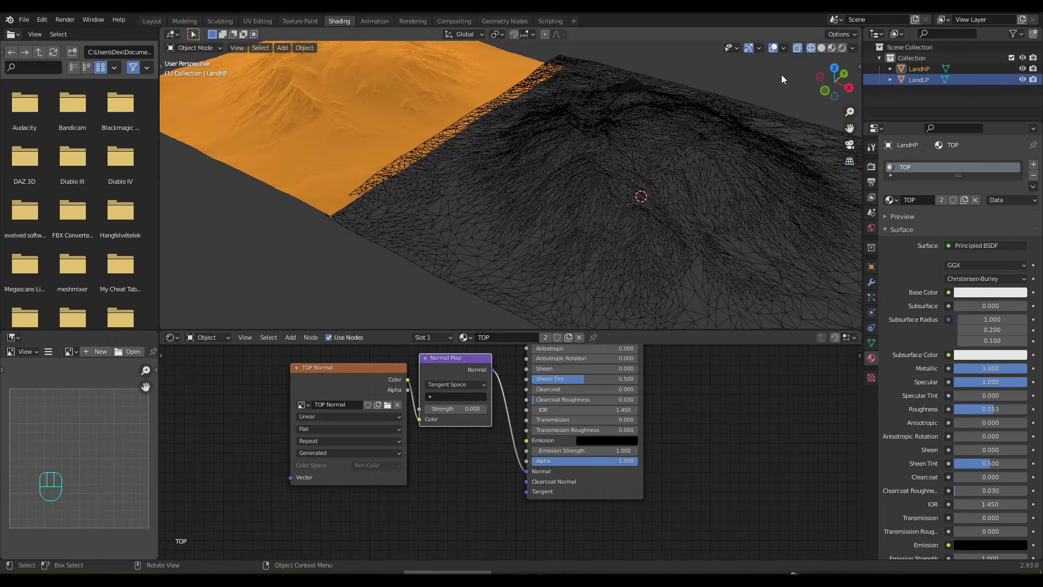
pyautogui.moveTo(654, 161); pyautogui.dragTo(668, 142)
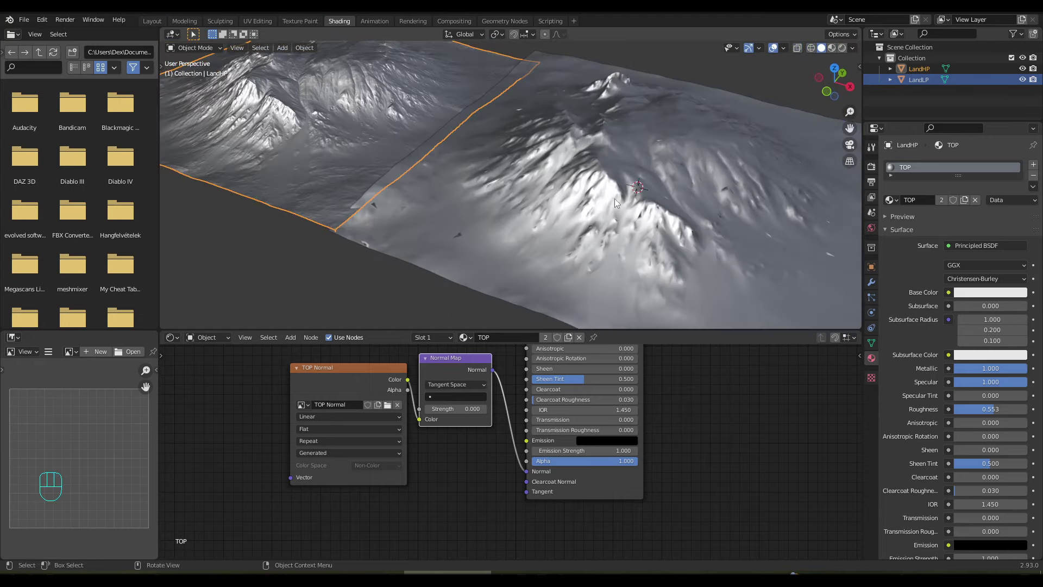
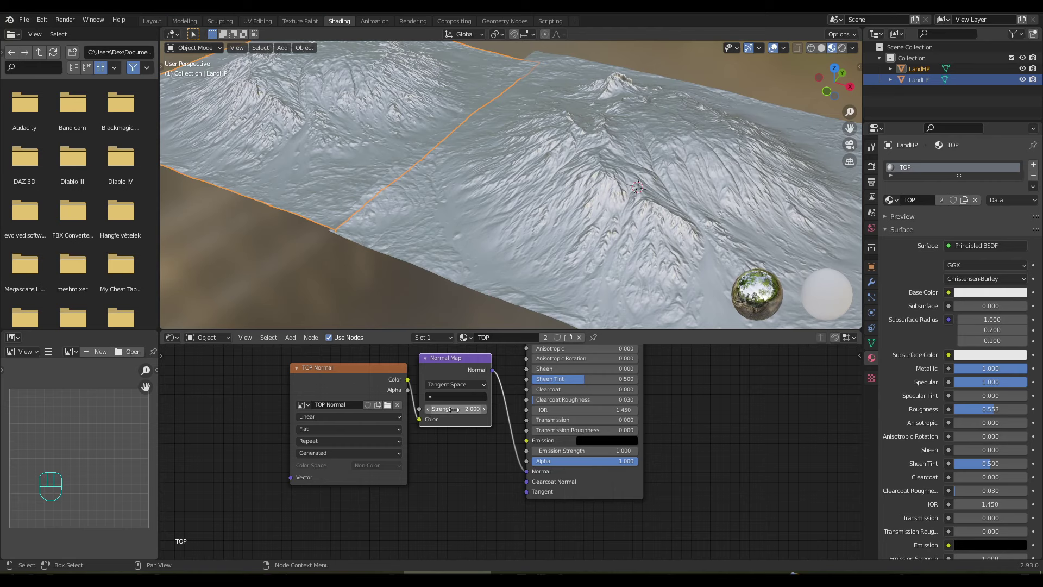
pyautogui.moveTo(576, 237); pyautogui.dragTo(498, 225)
# Orbit and zoom around both terrains to compare the low-poly ridges against LandHP
pyautogui.moveTo(578, 181); pyautogui.dragTo(529, 147)
pyautogui.moveTo(560, 221); pyautogui.dragTo(631, 226)
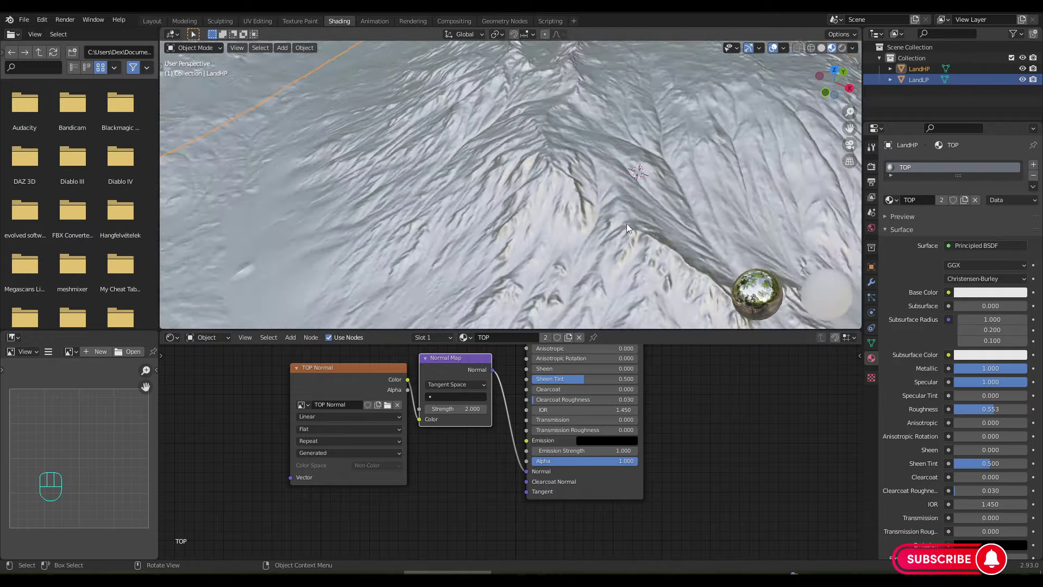
pyautogui.moveTo(637, 234); pyautogui.dragTo(749, 172)
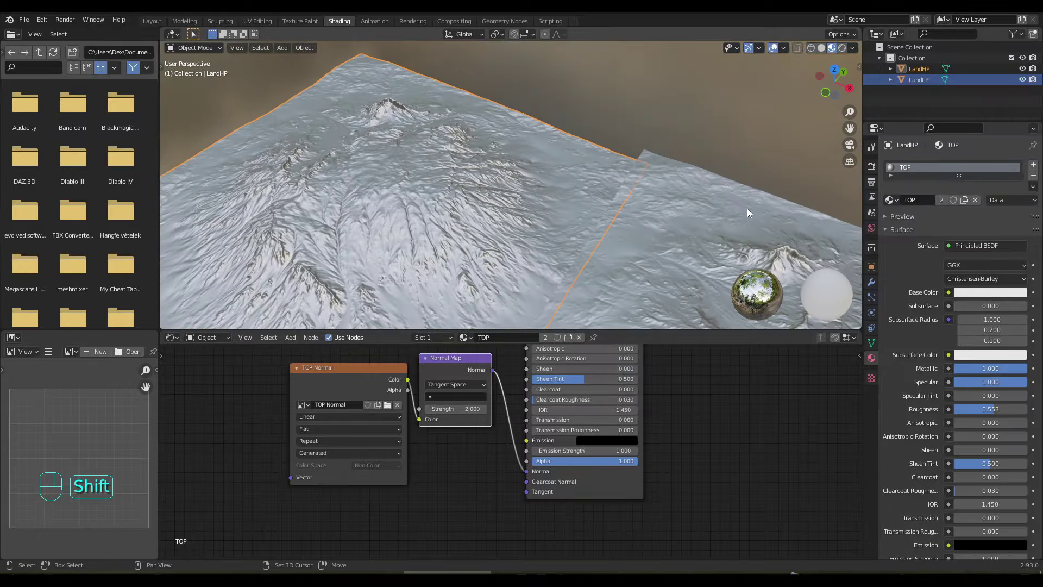
pyautogui.moveTo(567, 202); pyautogui.dragTo(490, 116)
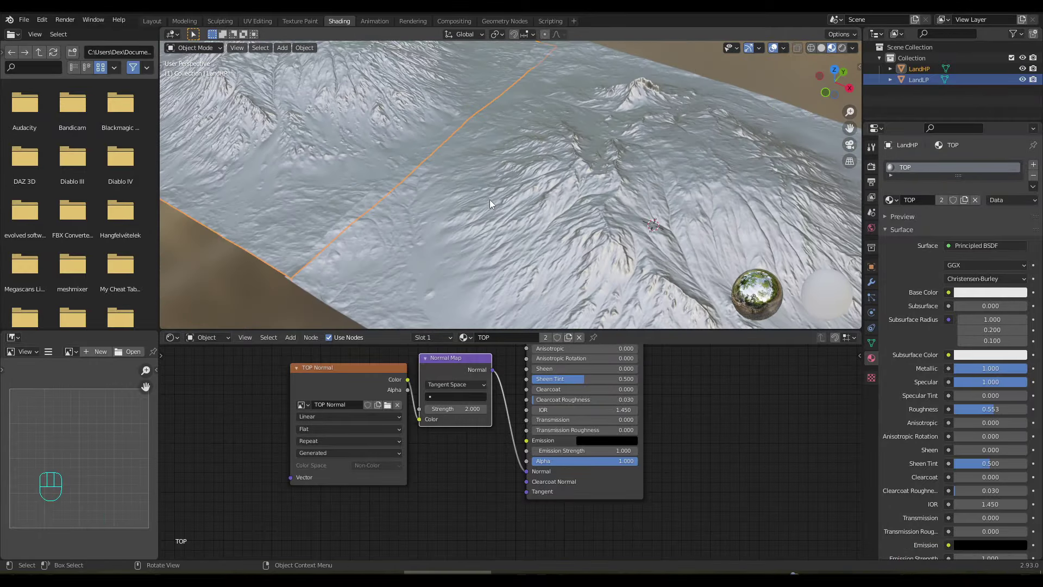
pyautogui.moveTo(556, 232); pyautogui.dragTo(698, 279)
pyautogui.moveTo(645, 276); pyautogui.dragTo(660, 263)
pyautogui.moveTo(550, 206); pyautogui.dragTo(257, 185)
pyautogui.moveTo(380, 216); pyautogui.dragTo(446, 195)
pyautogui.moveTo(541, 172); pyautogui.dragTo(457, 164)
pyautogui.middleClick(491, 200)
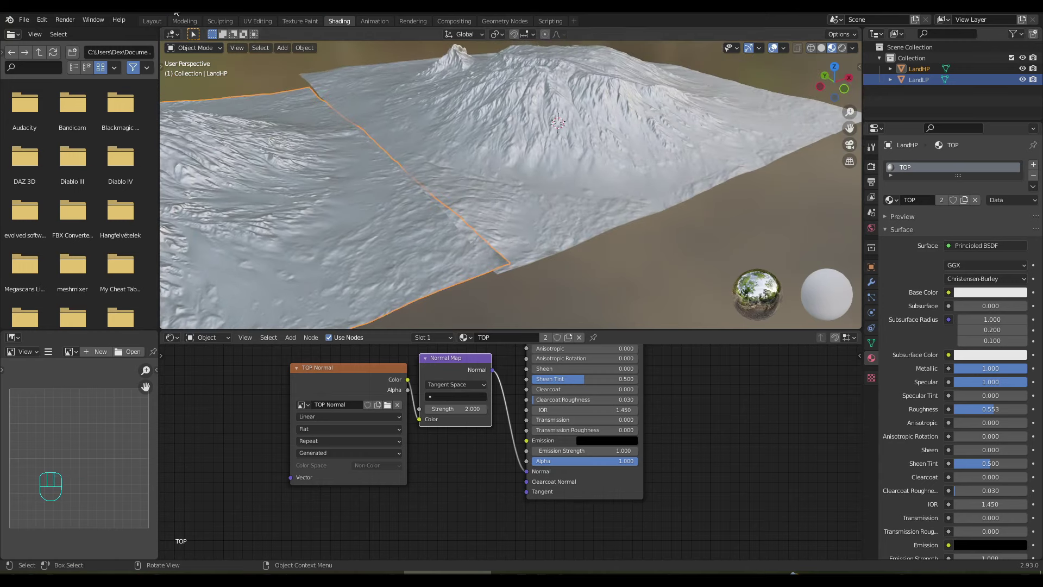
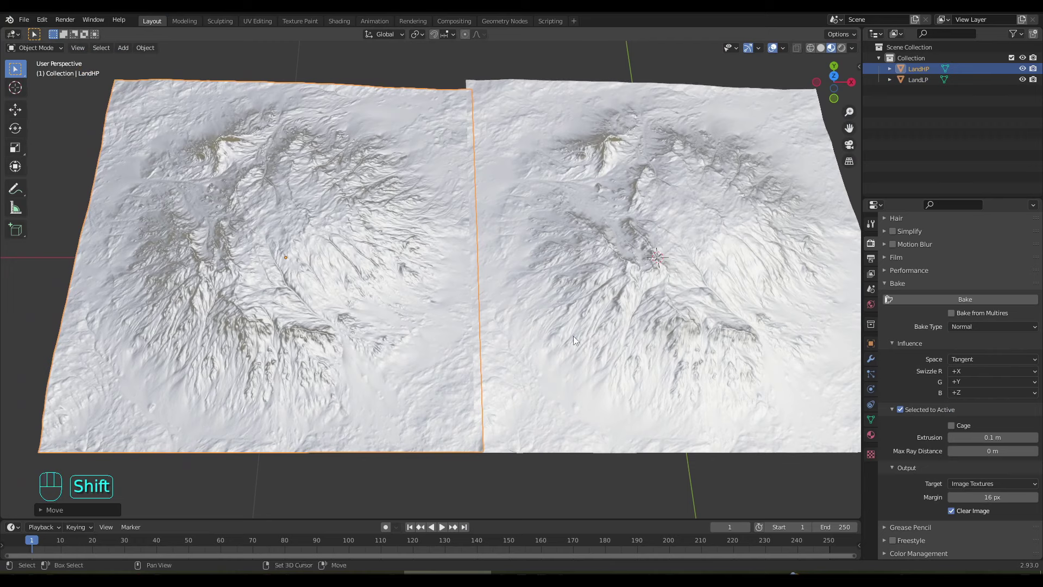
# Bake the normal detail Selected to Active onto LandLP, checking it in the viewport shading
pyautogui.click(820, 53)
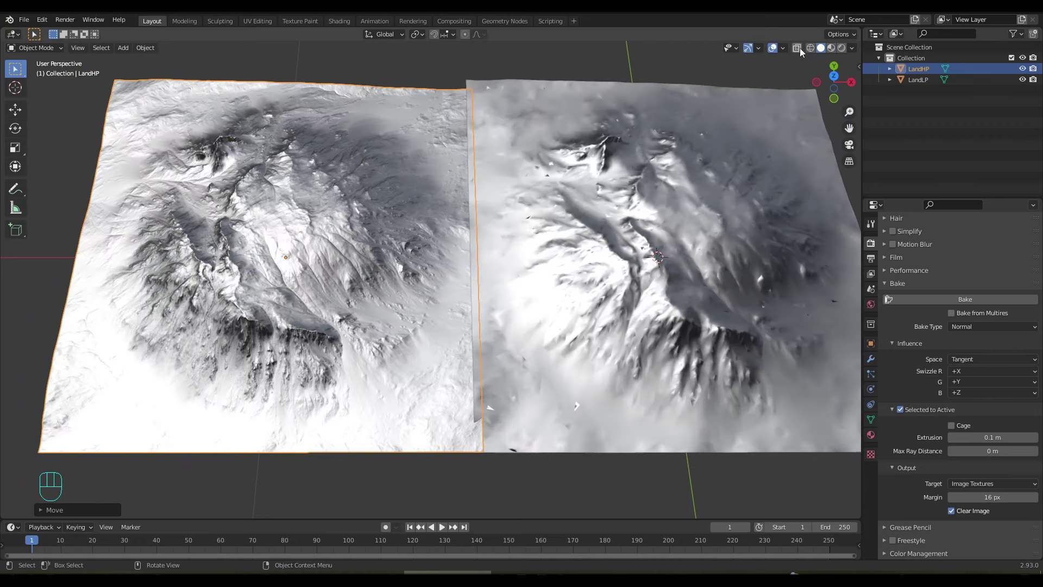
pyautogui.click(812, 52)
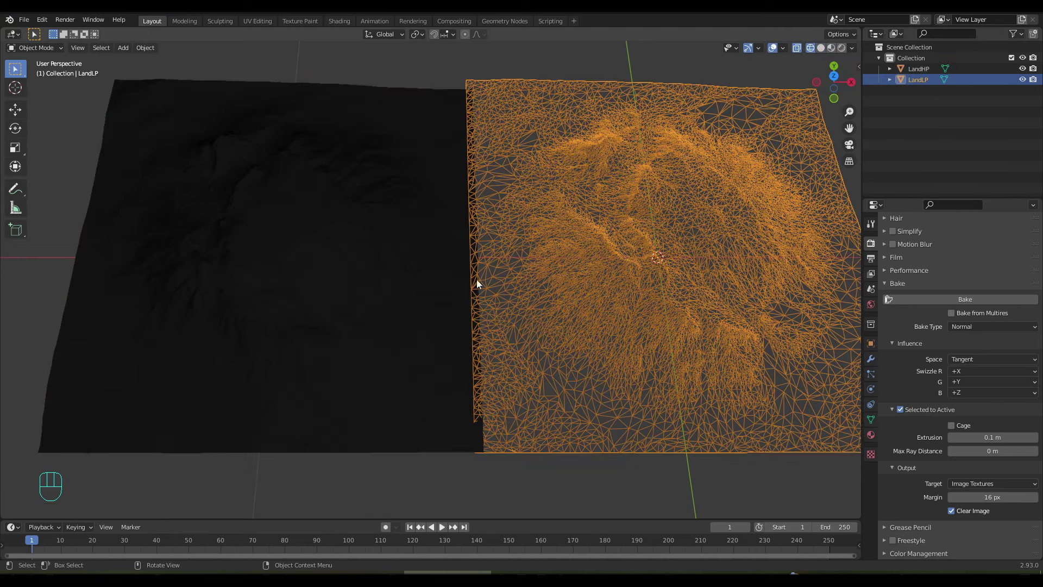
pyautogui.click(373, 285)
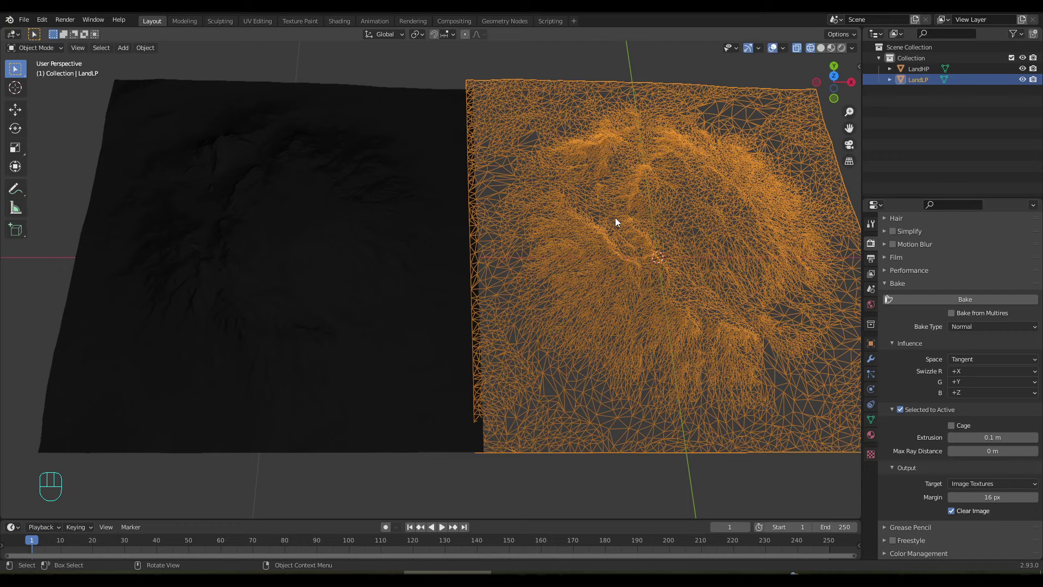
pyautogui.click(822, 54)
pyautogui.click(833, 49)
pyautogui.moveTo(643, 265); pyautogui.dragTo(619, 217)
# Delete LandHP and save the file as Land_Hill01.blend
pyautogui.click(327, 247)
pyautogui.press('Delete')
pyautogui.click(659, 265)
pyautogui.moveTo(625, 269); pyautogui.dragTo(513, 264)
pyautogui.press('ctrl+s')
pyautogui.click(303, 23)
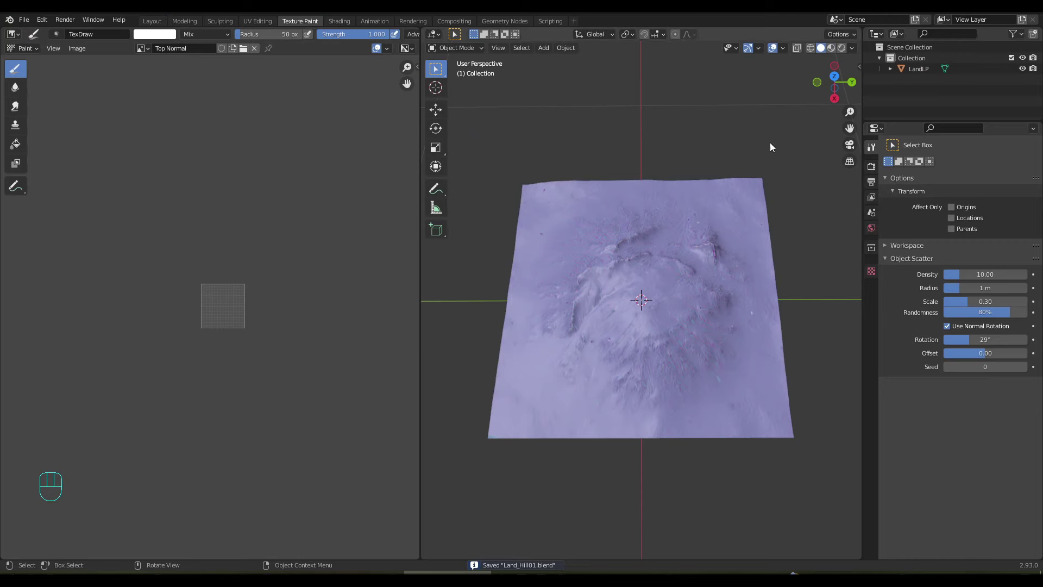
# Save the baked TOP Normal image as PNG and enter Edit Mode on the LandLP mesh
pyautogui.click(650, 209)
pyautogui.press('Tab')
pyautogui.press('Tab')
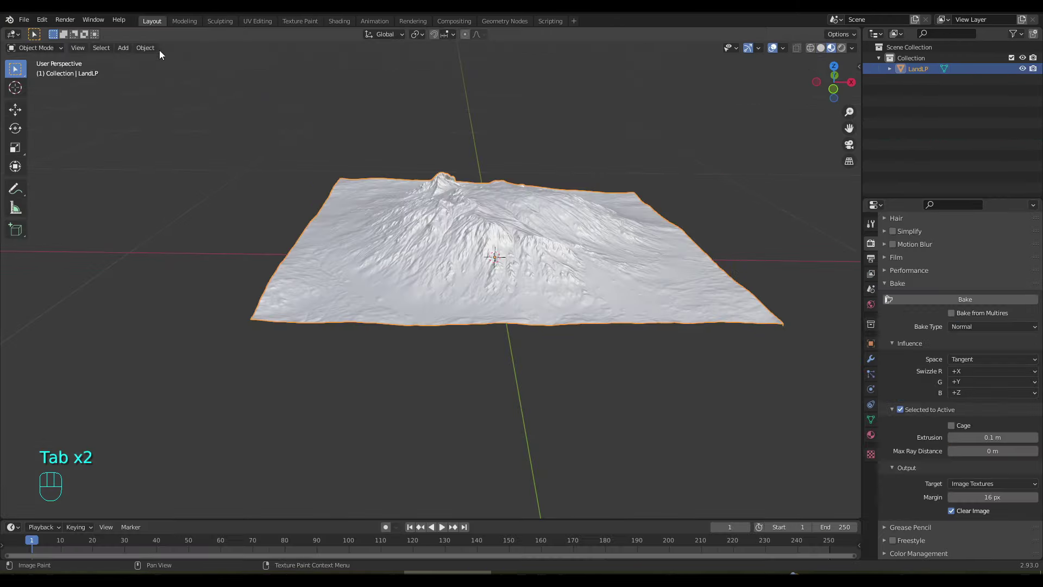
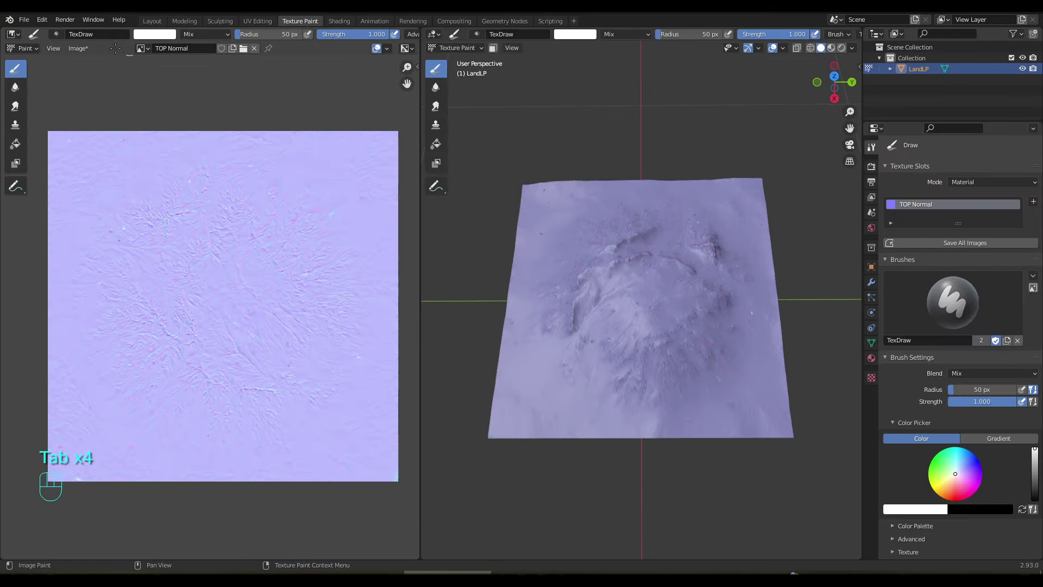
pyautogui.moveTo(83, 58); pyautogui.dragTo(93, 143)
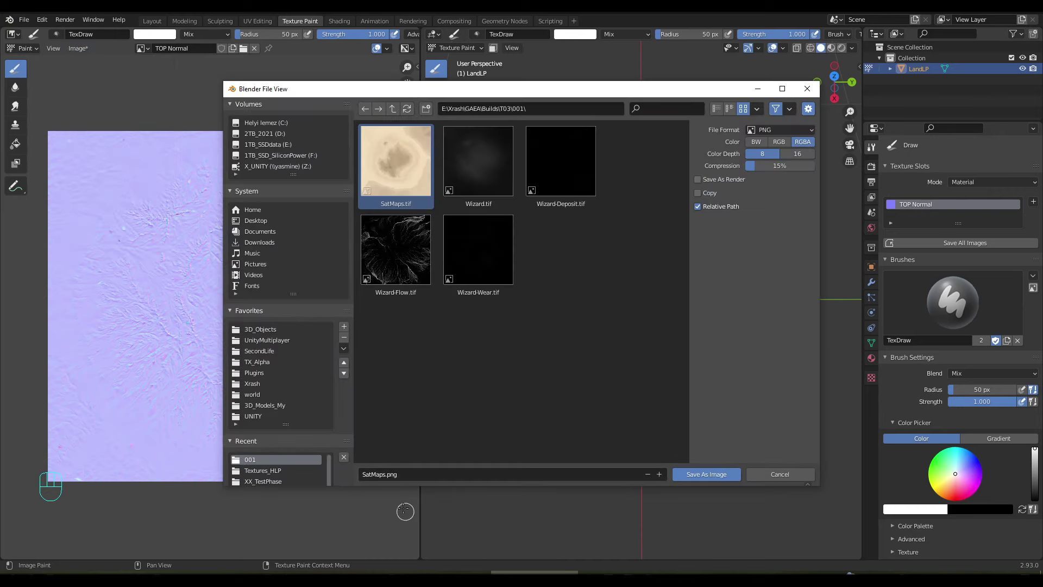
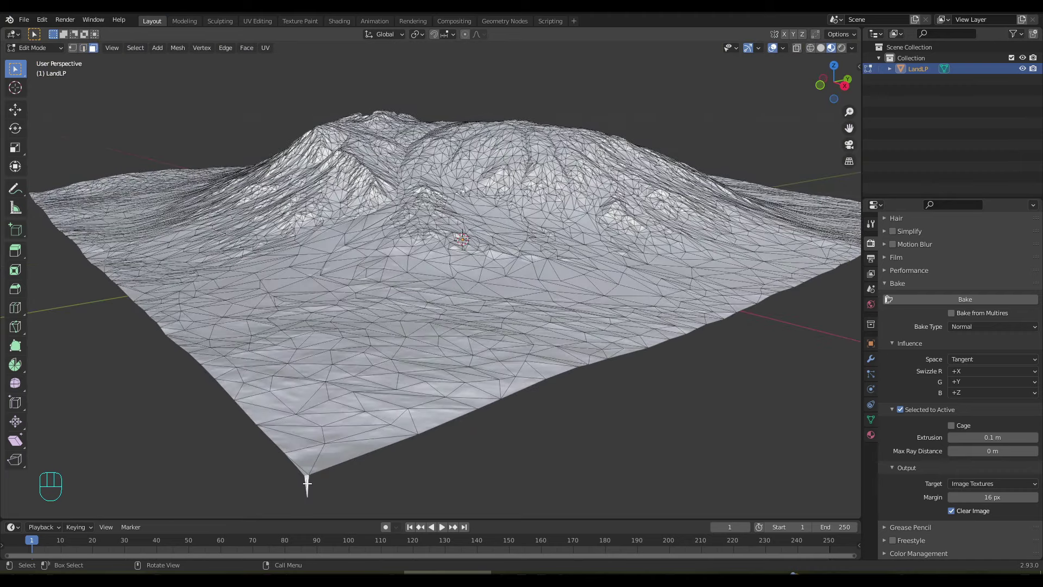
# Extrude the boundary edges downward into vertical side walls and knife-cut the bottom flat
pyautogui.press('x')
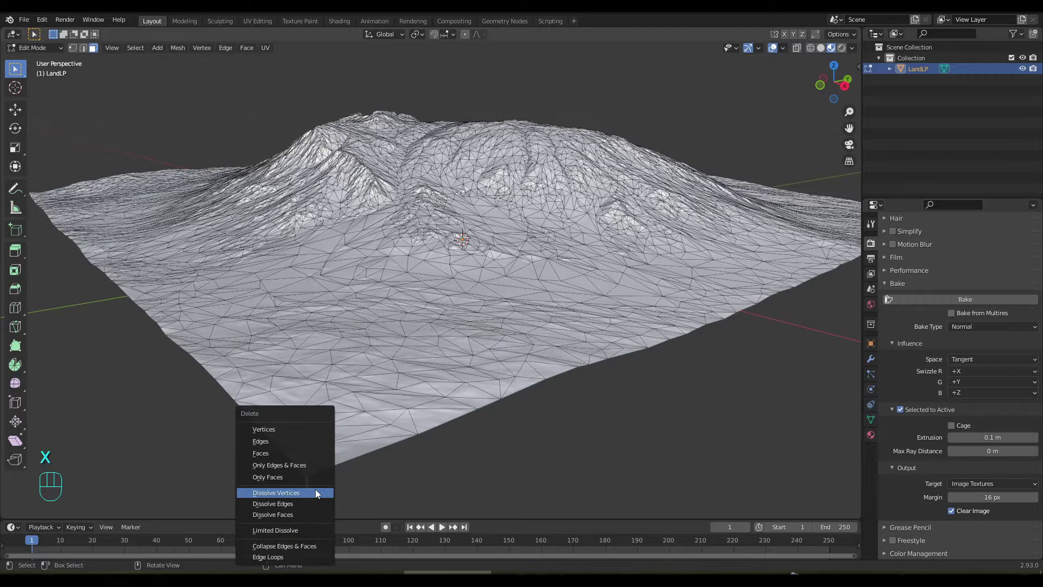
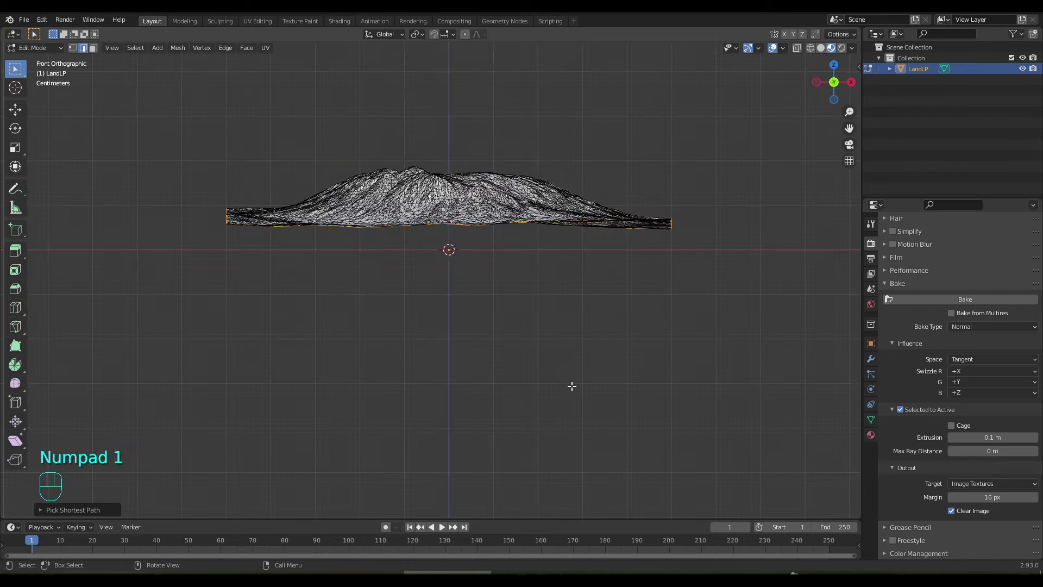
pyautogui.press('e')
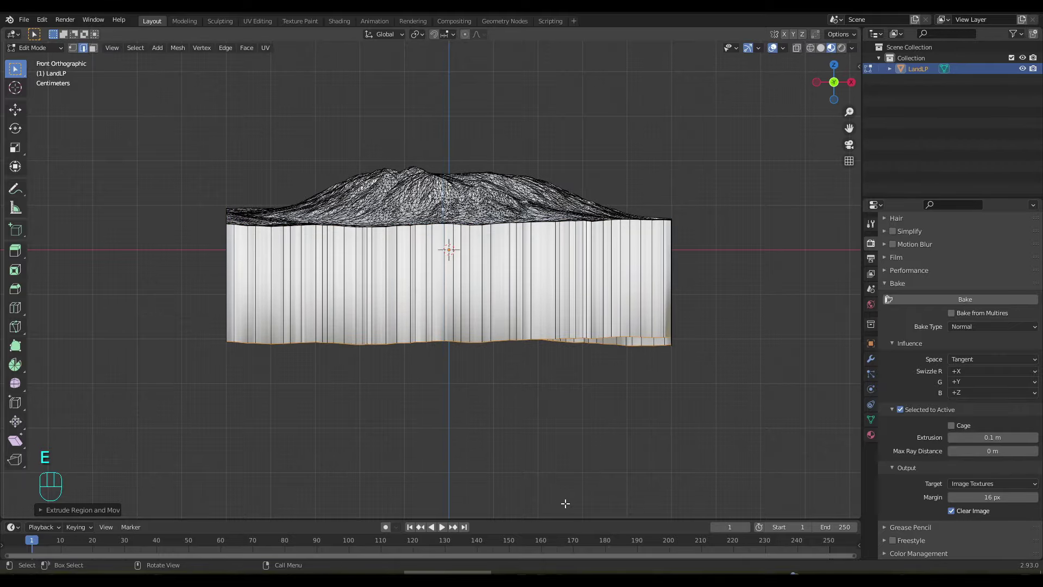
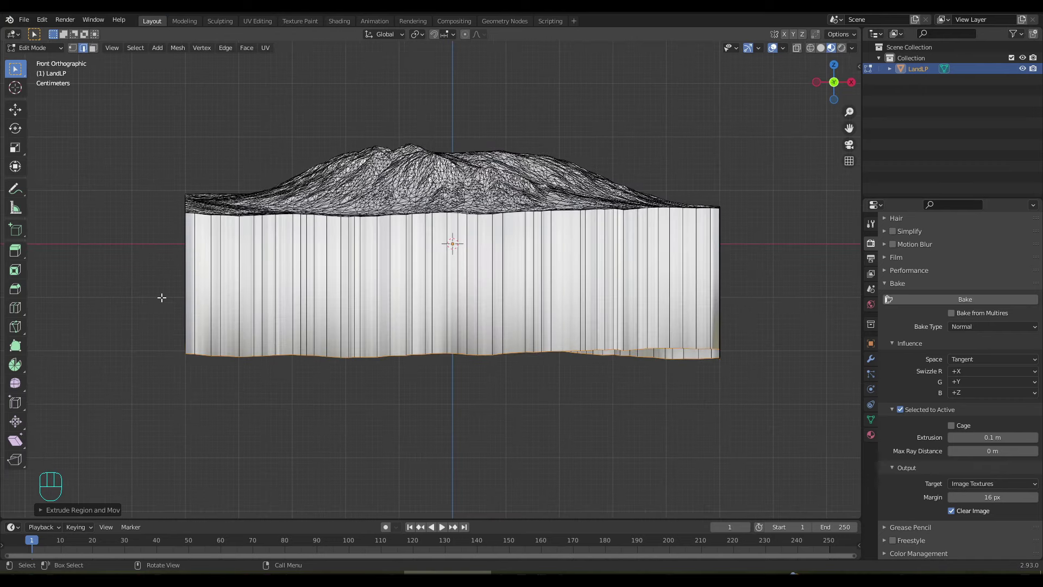
pyautogui.press('k')
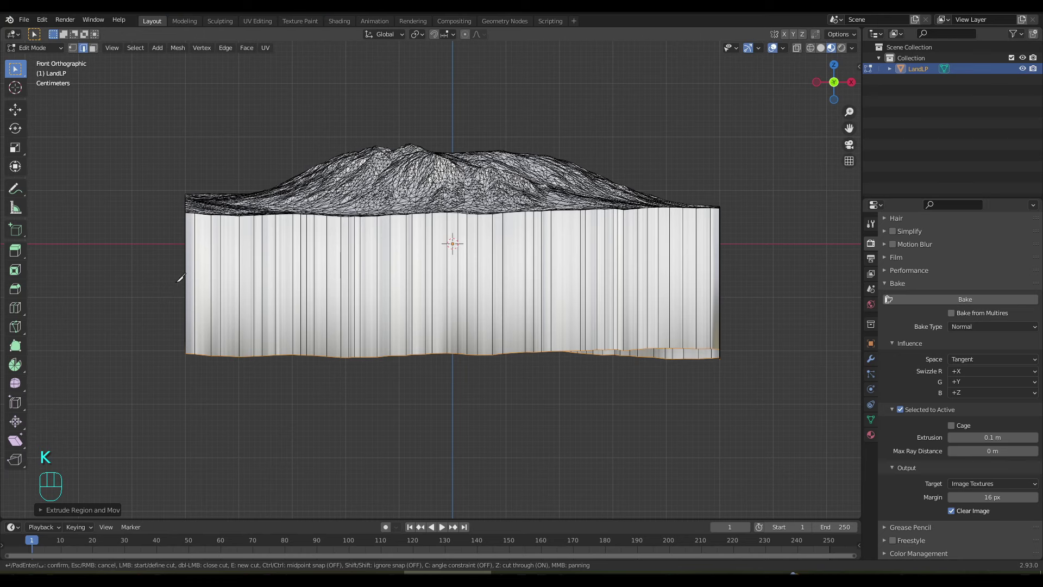
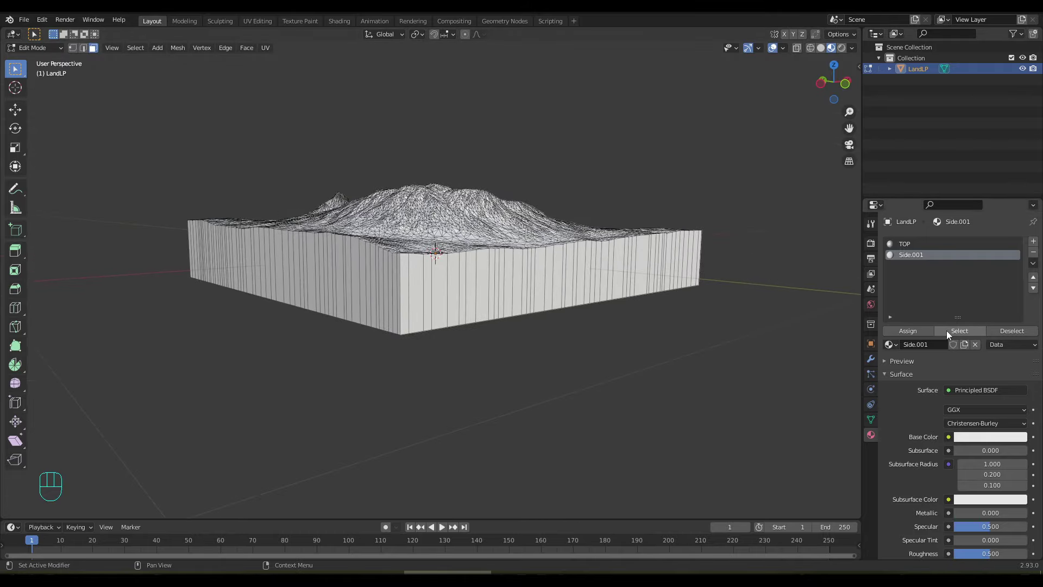
# Unwrap the Side.001 faces with a Cube Projection and save Land_Hill01.blend
pyautogui.click(953, 334)
pyautogui.click(263, 27)
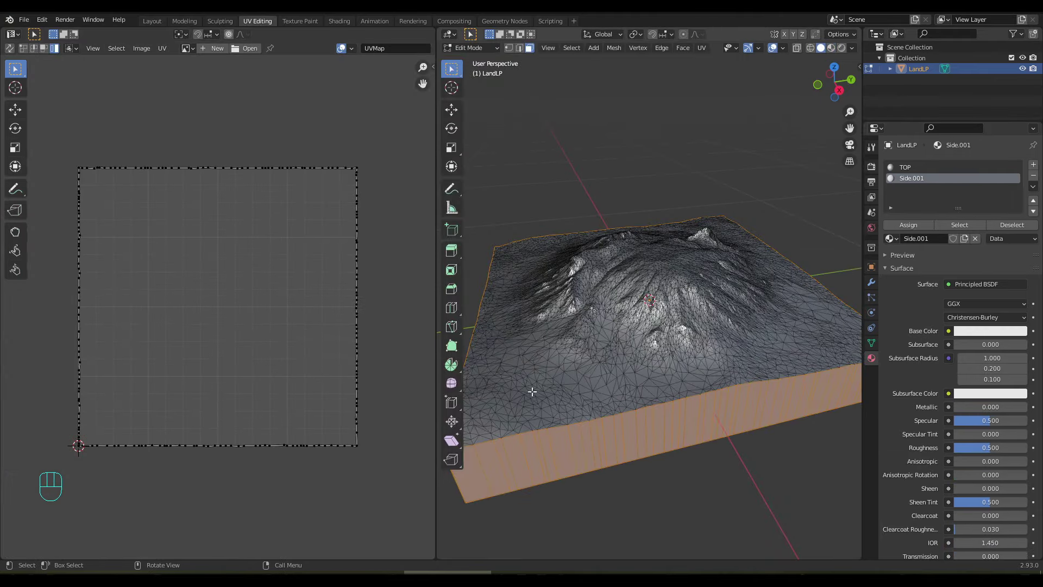
pyautogui.press('u')
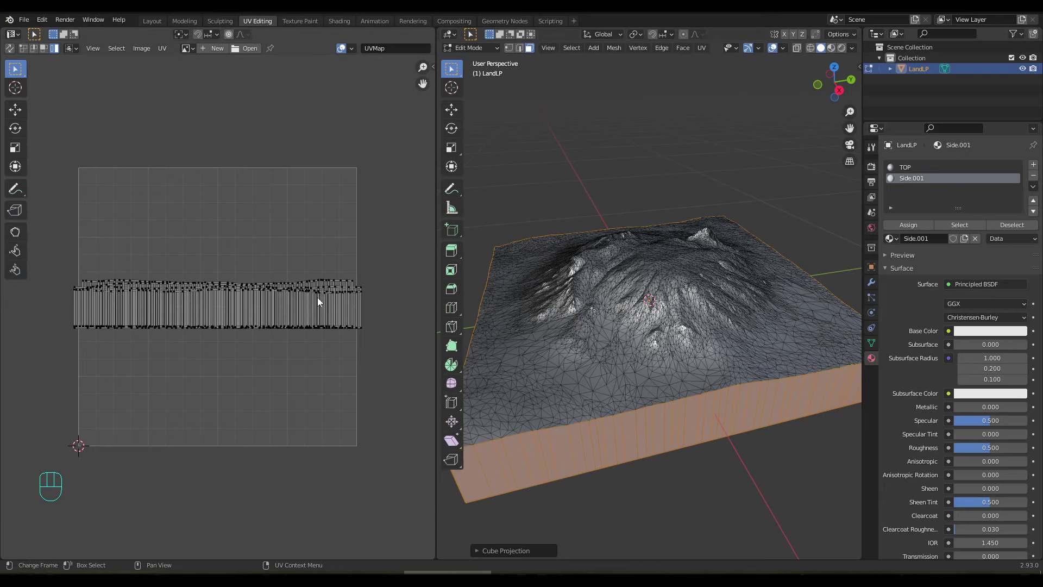
pyautogui.moveTo(150, 28); pyautogui.dragTo(150, 35)
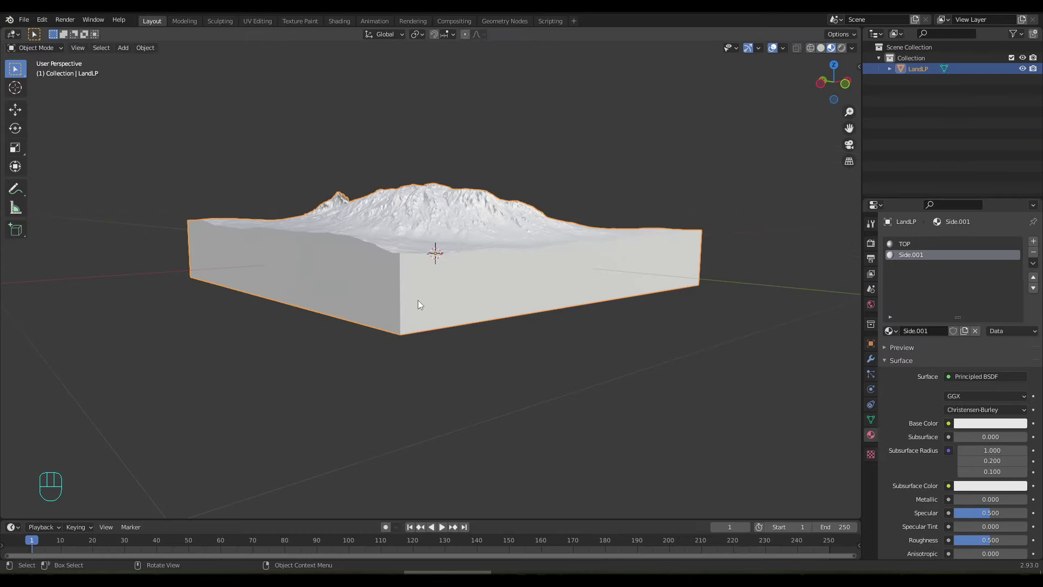
pyautogui.press('ctrl+s')
pyautogui.moveTo(448, 291); pyautogui.dragTo(390, 333)
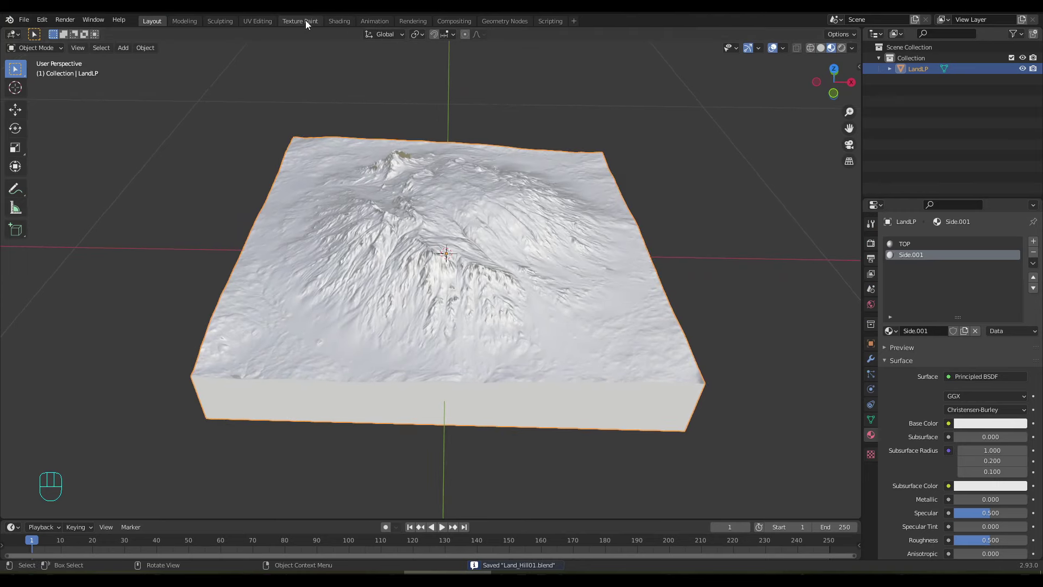
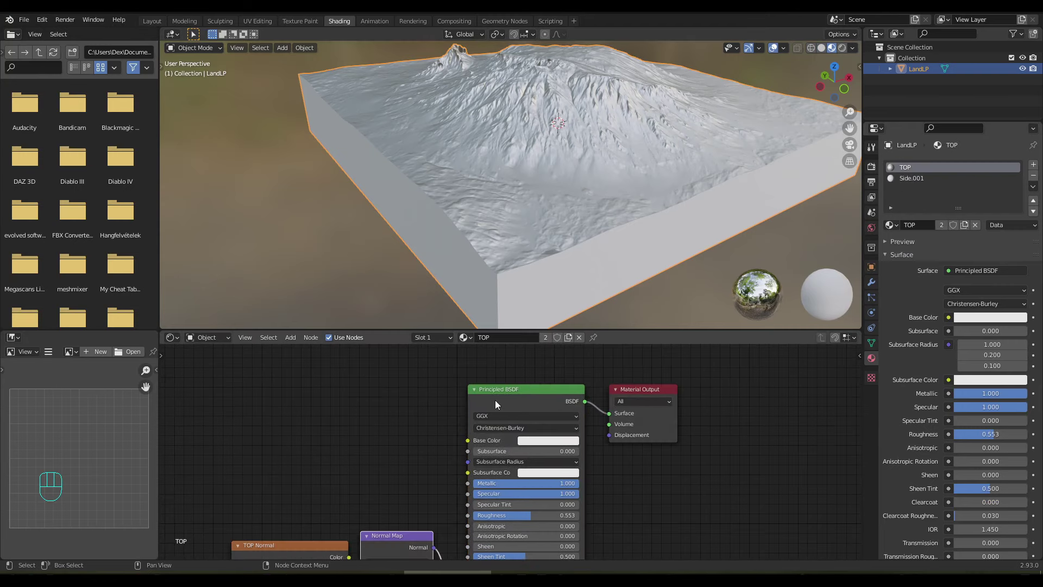
# Feed SatMaps.tif into the TOP material's Base Color with Metallic and Specular at 0
pyautogui.press('shift+a')
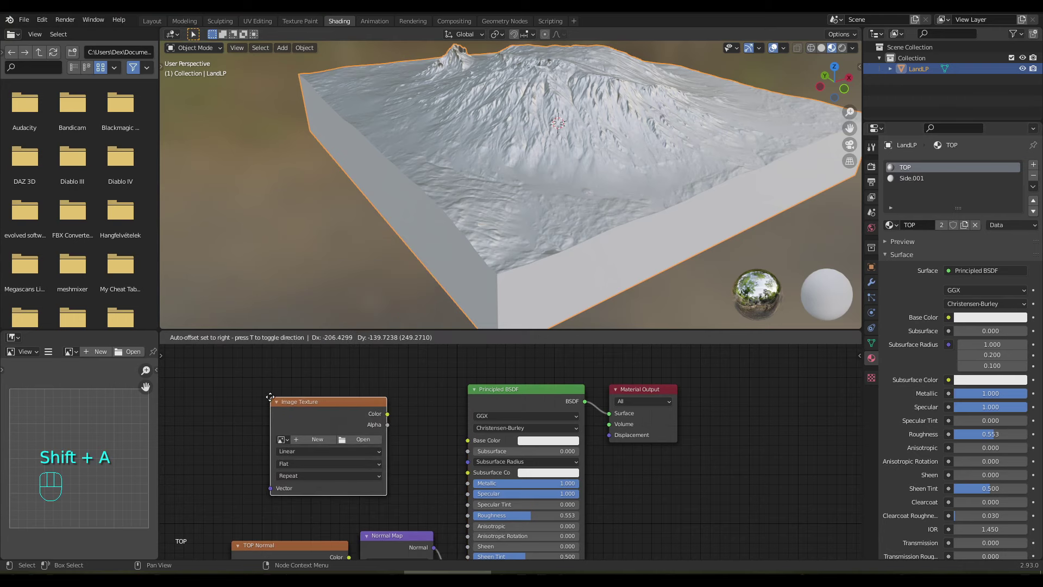
pyautogui.moveTo(393, 420); pyautogui.dragTo(461, 445)
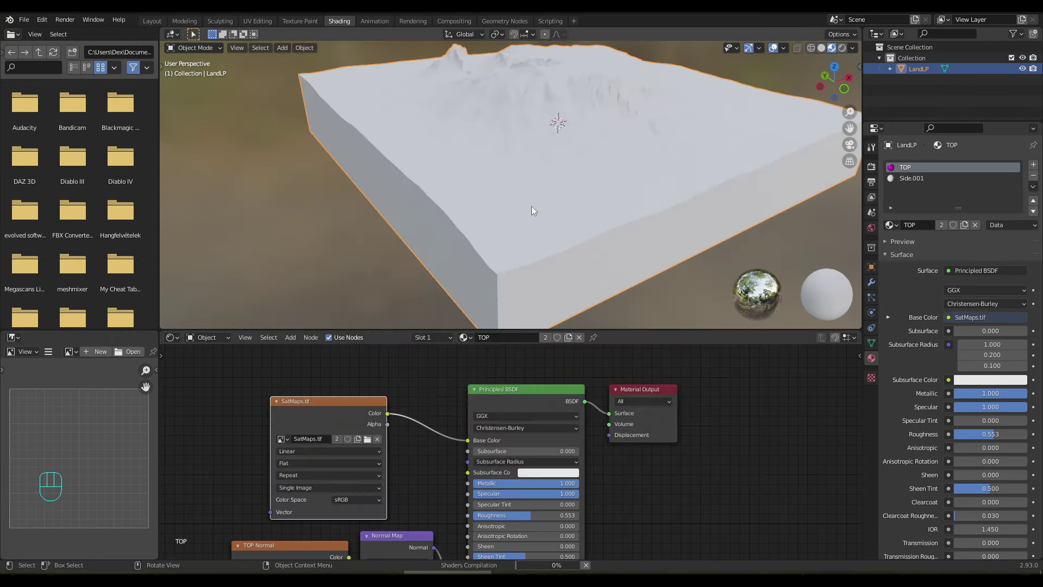
pyautogui.moveTo(528, 213); pyautogui.dragTo(266, 213)
pyautogui.moveTo(437, 232); pyautogui.dragTo(494, 221)
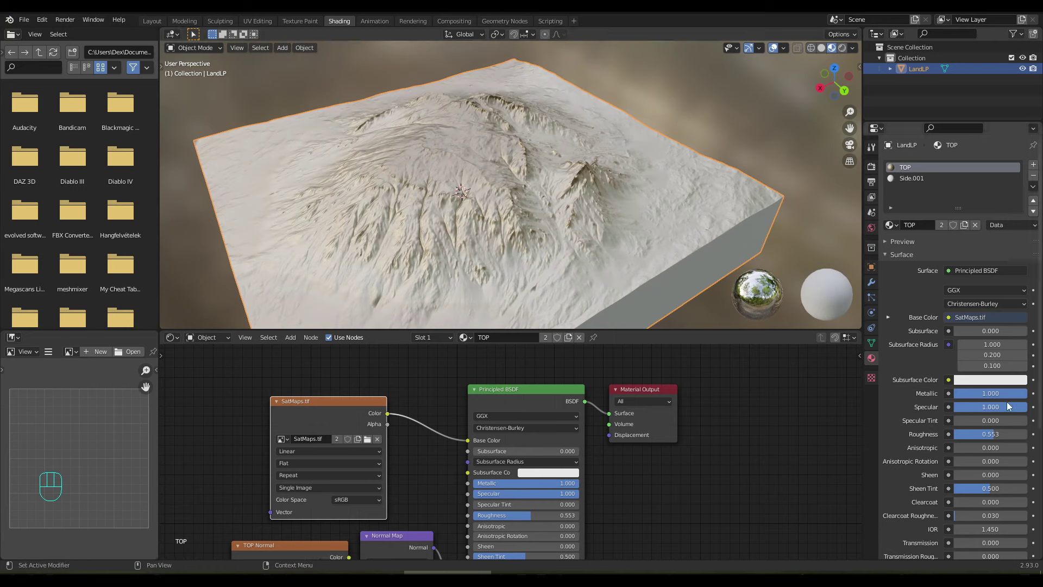
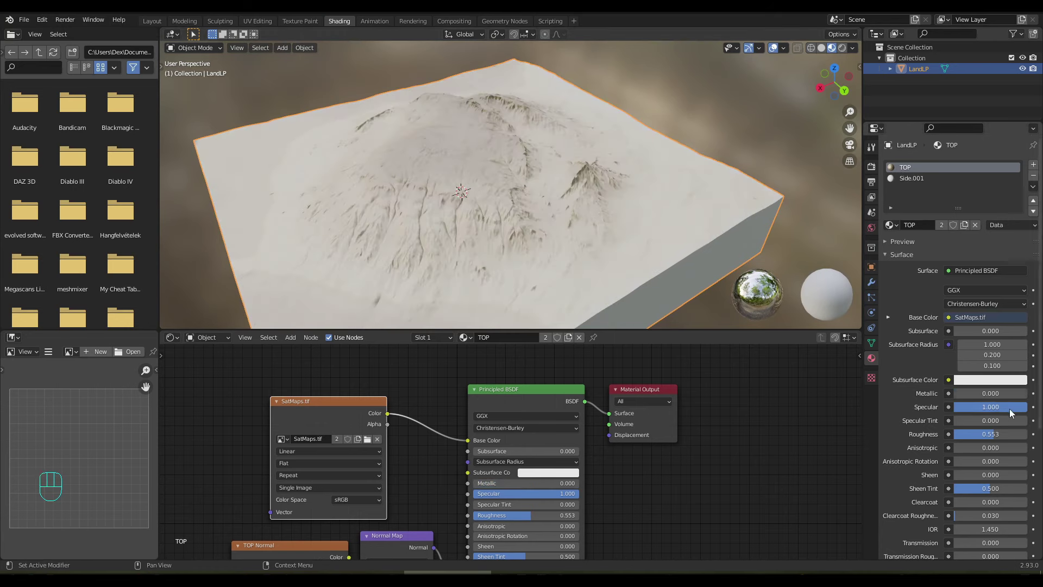
pyautogui.moveTo(1011, 410); pyautogui.dragTo(944, 404)
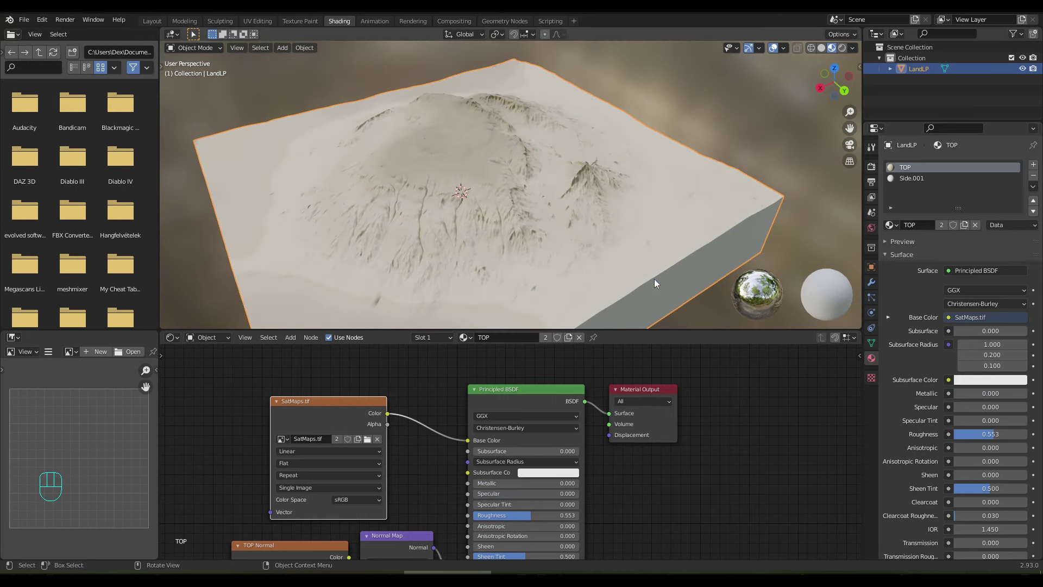
pyautogui.moveTo(626, 271); pyautogui.dragTo(692, 279)
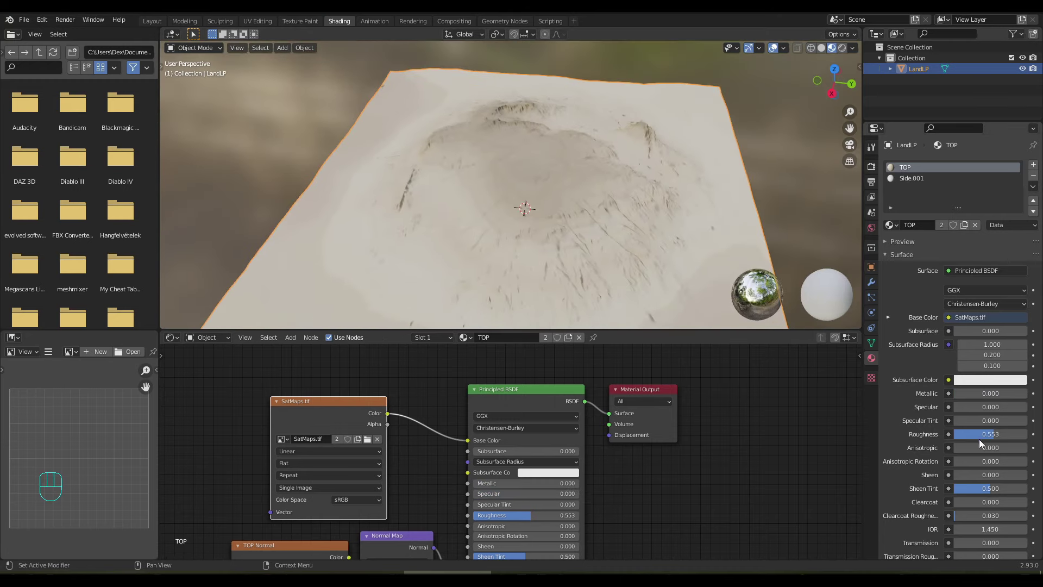
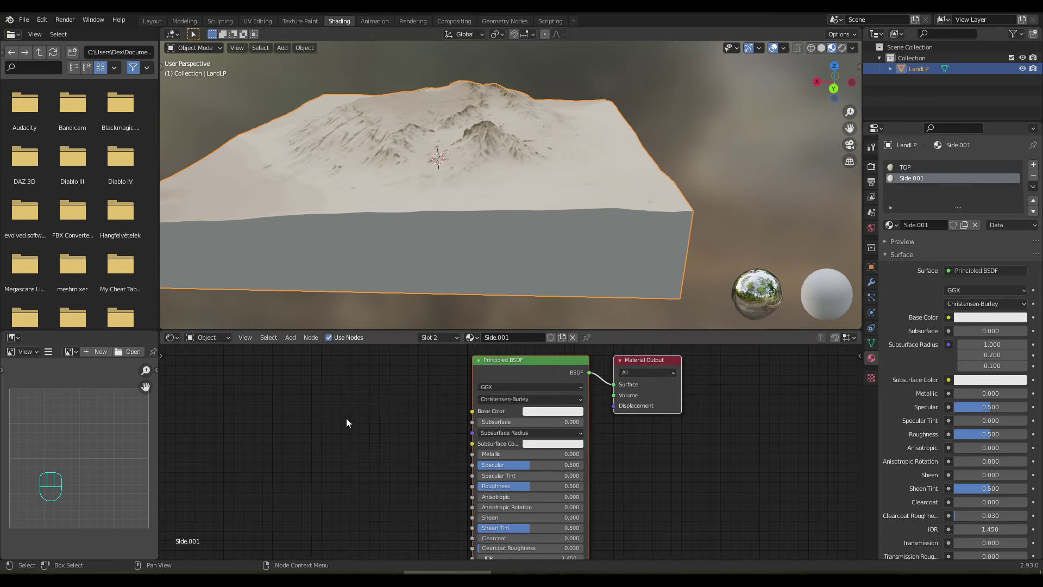
# Feed brown_mud_03_diff_2k.jpg into the Side.001 material's Base Color
pyautogui.press('shift+a')
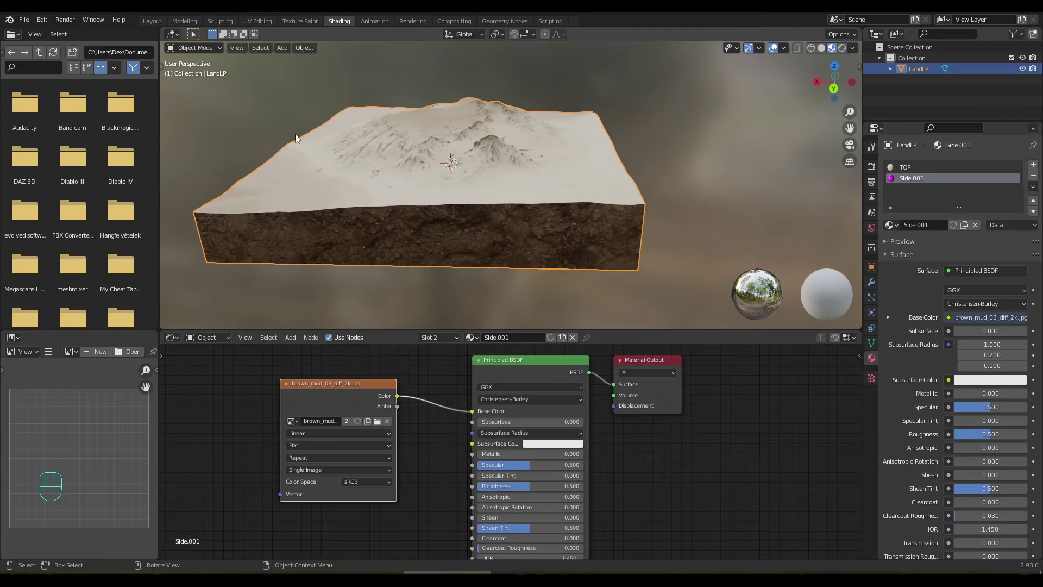
pyautogui.moveTo(557, 298); pyautogui.dragTo(452, 297)
pyautogui.moveTo(517, 302); pyautogui.dragTo(410, 286)
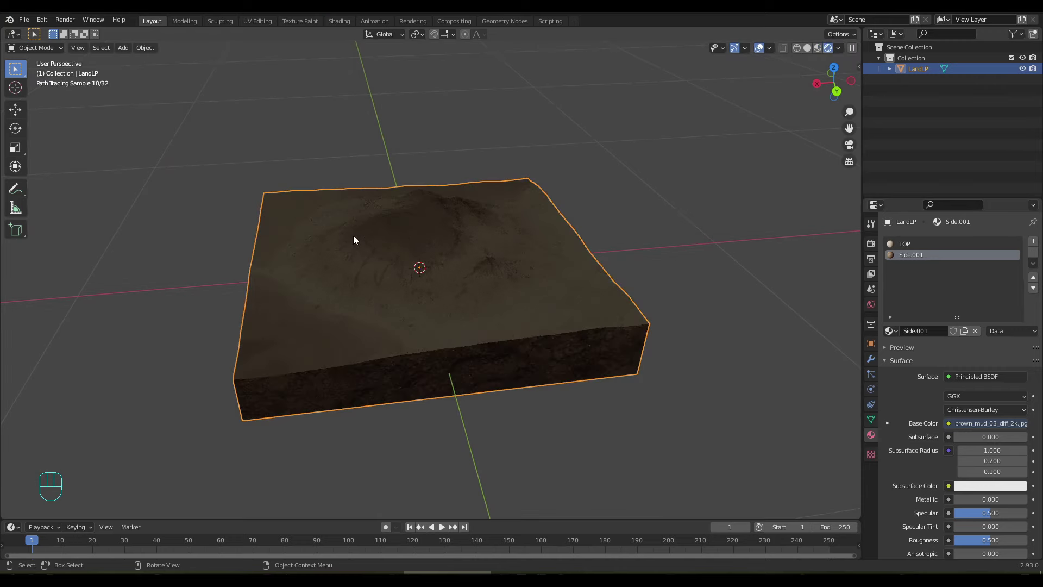
# Preview the block in Rendered shading with Cycles at 128 samples, then set the engine to Eevee
pyautogui.moveTo(360, 241); pyautogui.dragTo(406, 237)
pyautogui.moveTo(305, 209); pyautogui.dragTo(356, 214)
pyautogui.click(872, 227)
pyautogui.click(878, 251)
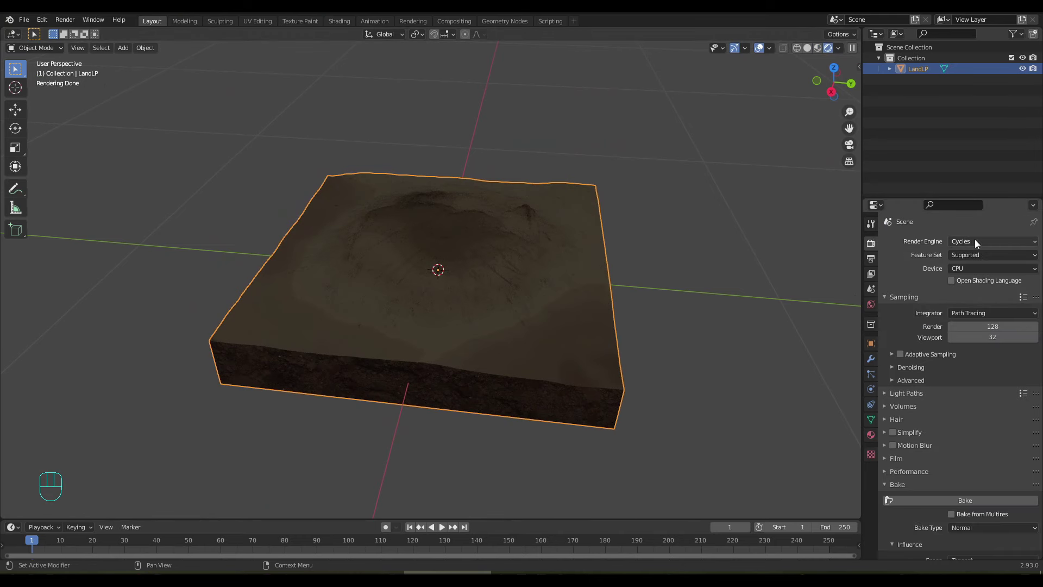